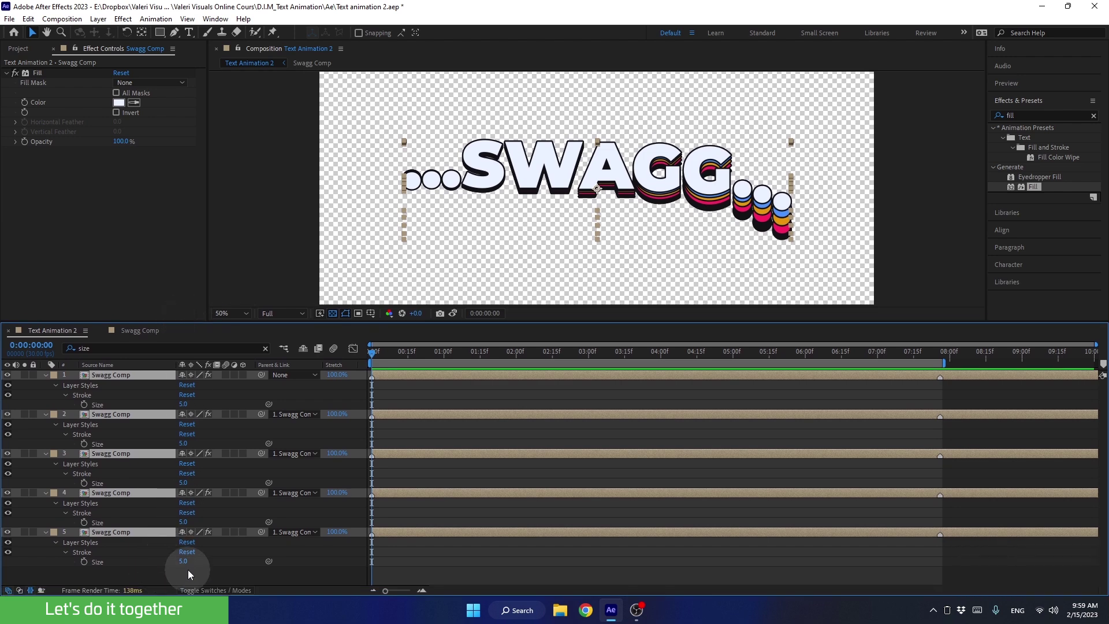
- Link the Stroke Size of Swagg Comp layers 2 and 3 to layer 1's Stroke Size
left_click(192, 576)
left_click(230, 575)
left_click(139, 409)
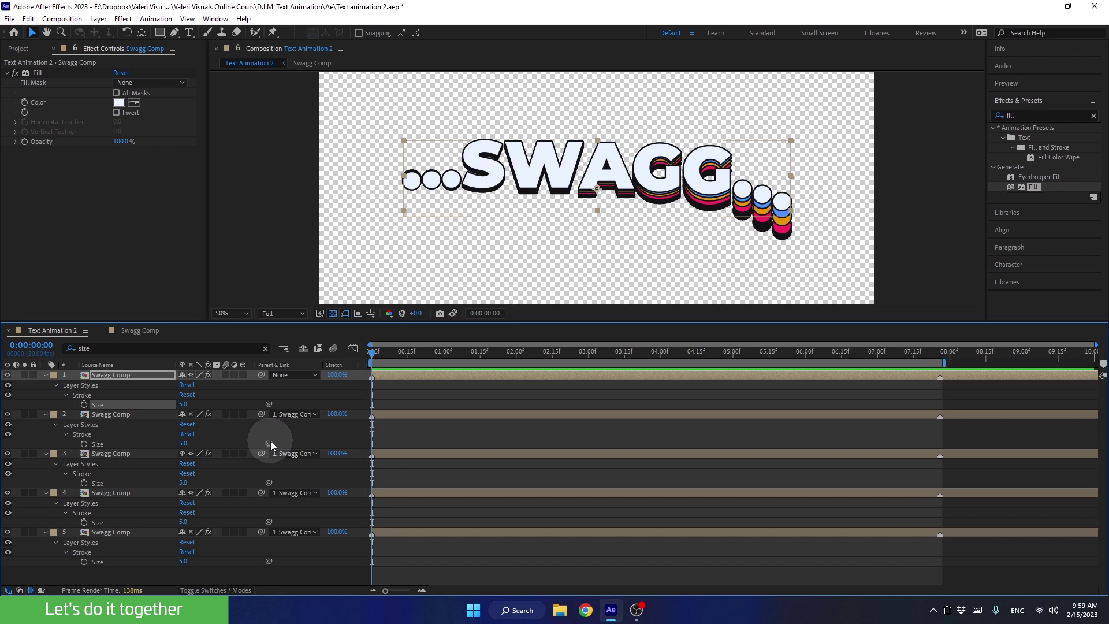
left_click(134, 450)
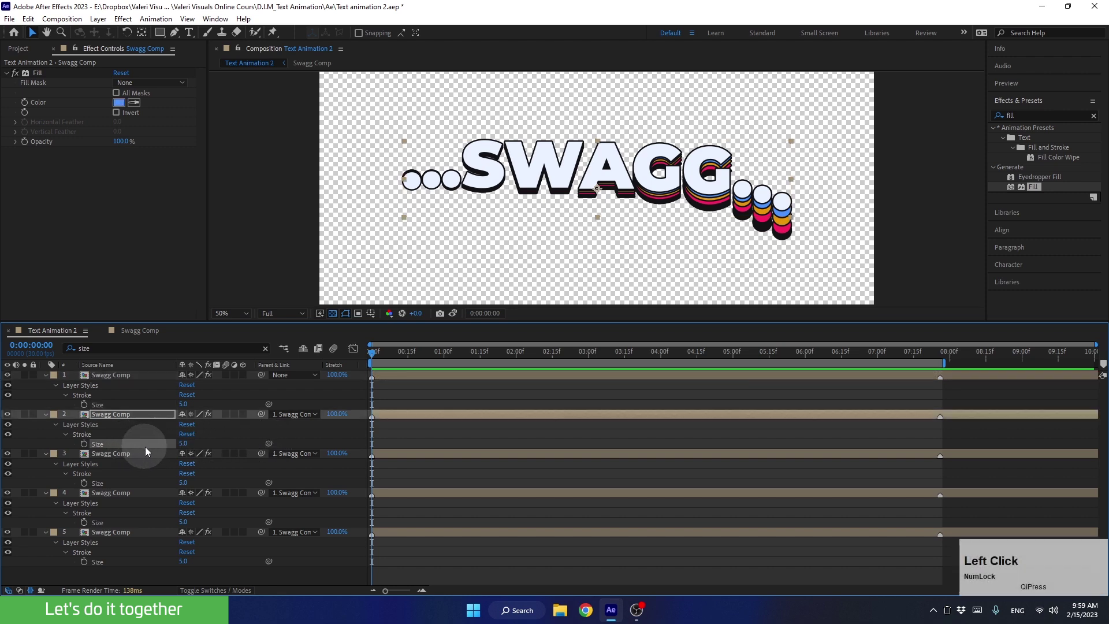
left_click(272, 448)
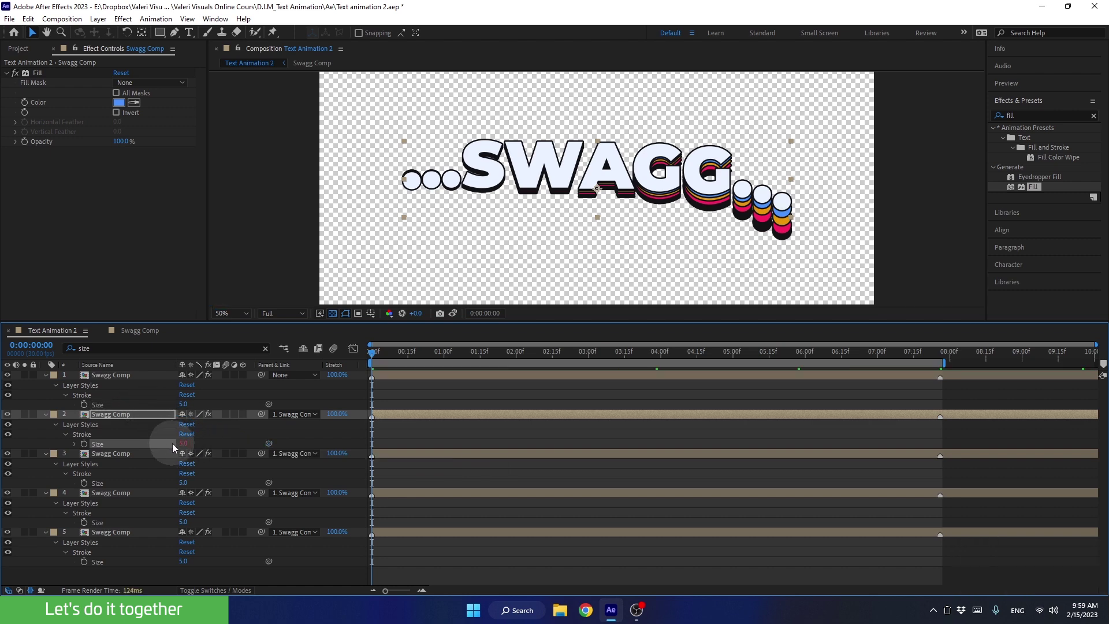
left_click(151, 487)
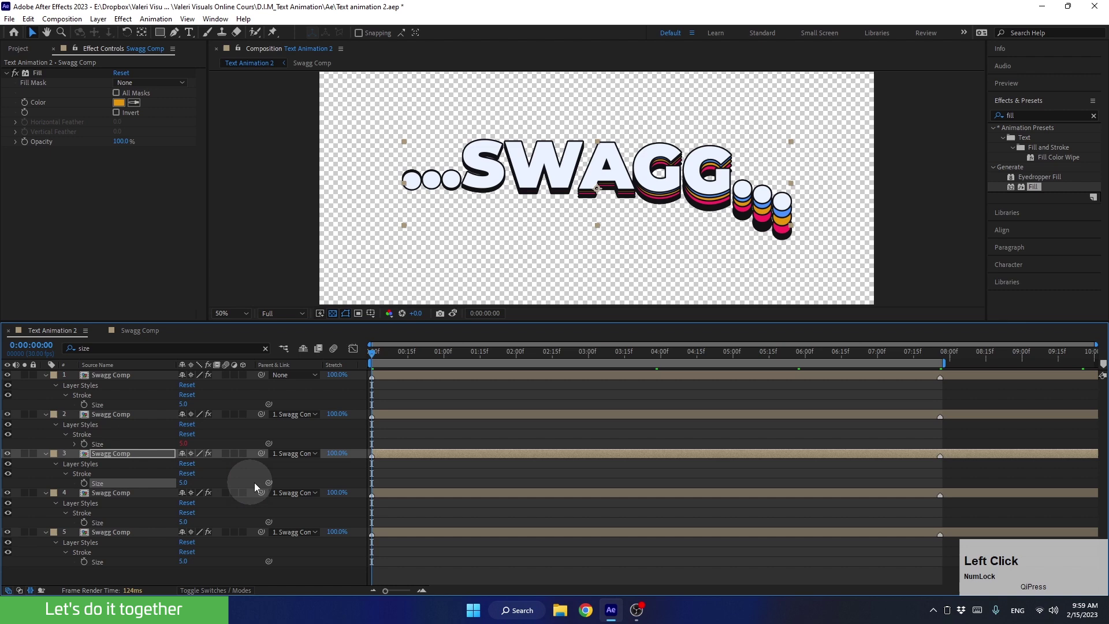
left_click(272, 488)
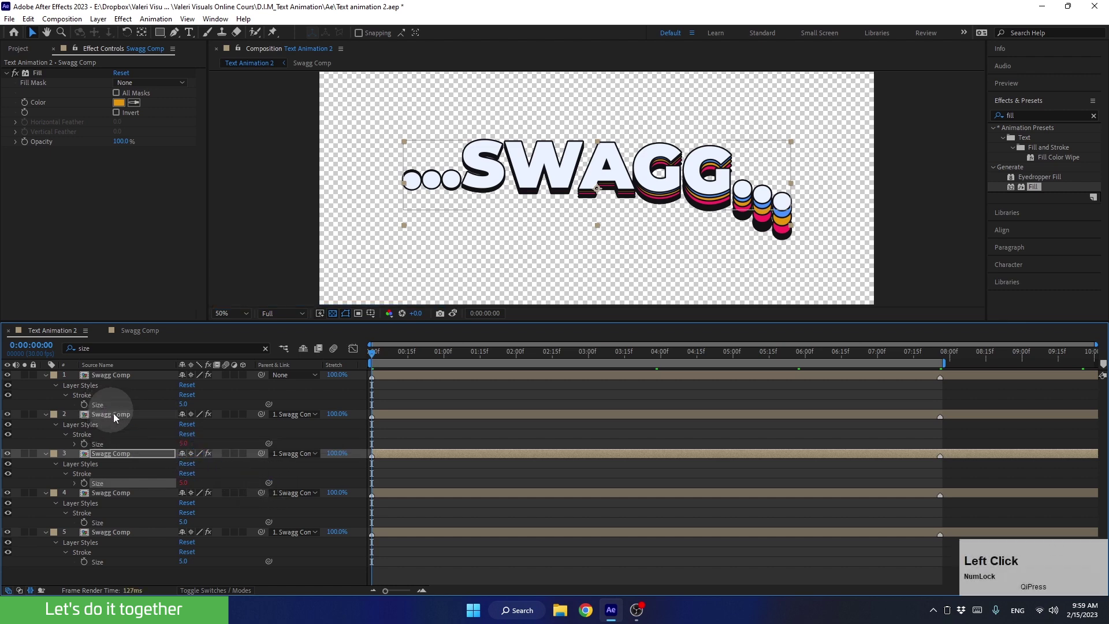
- Link layers 4 and 5's Stroke Size to layer 1 so all five read 6.0
left_click(145, 528)
left_click(269, 527)
left_click(130, 571)
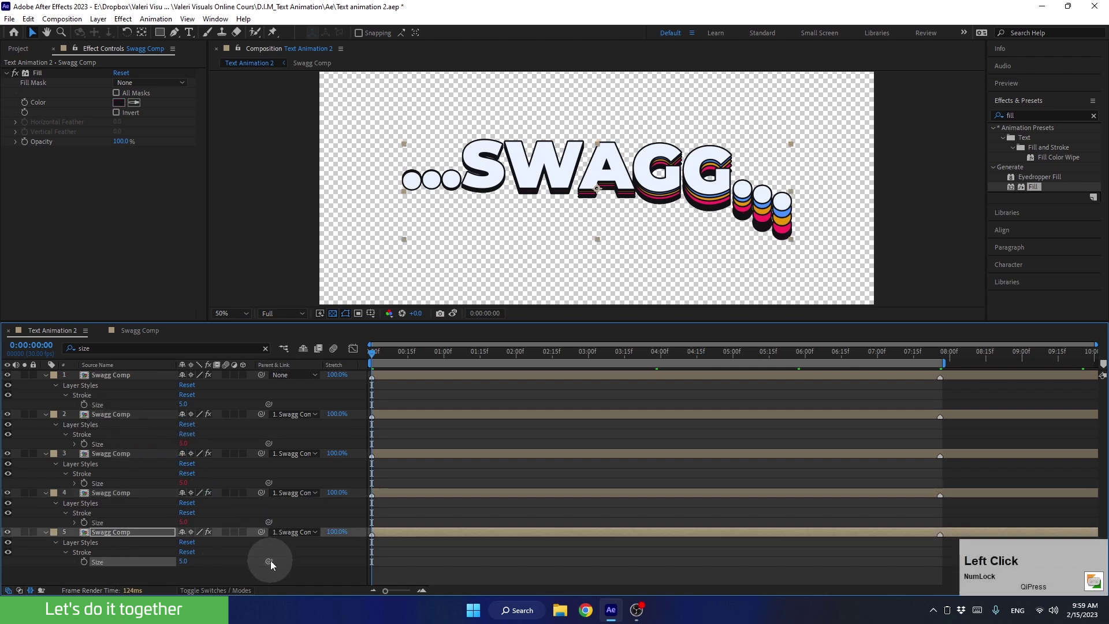
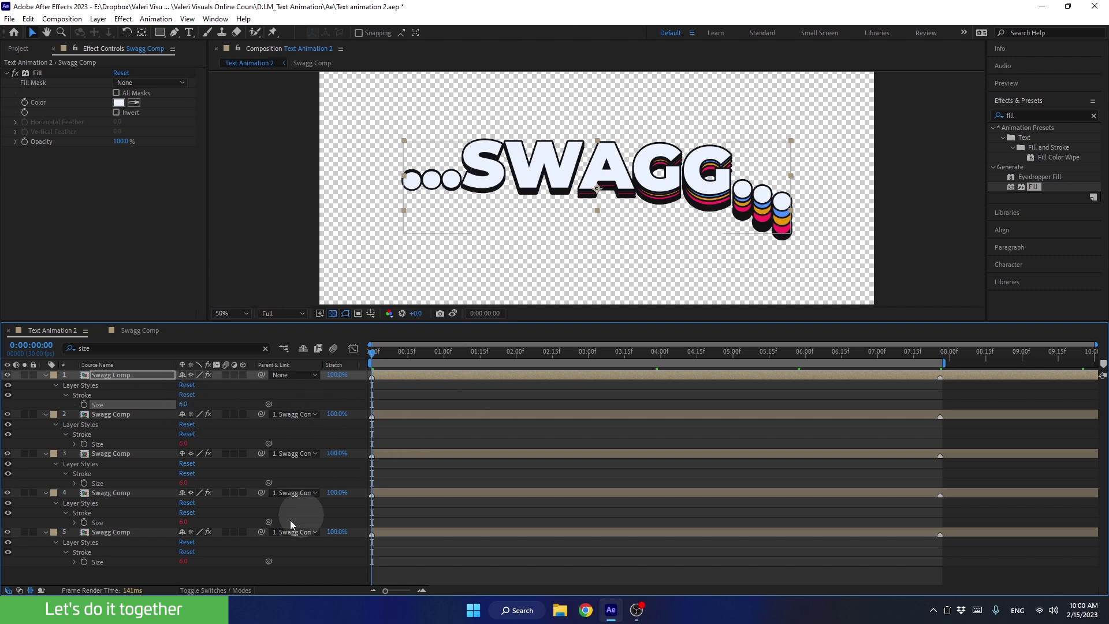
left_click(61, 388)
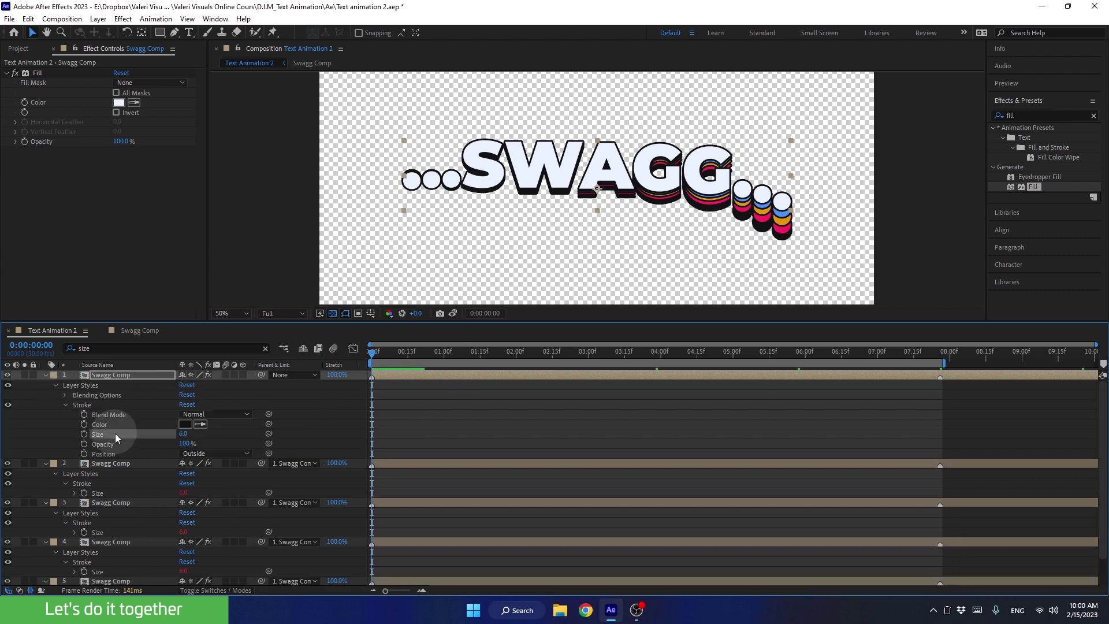
left_click(112, 430)
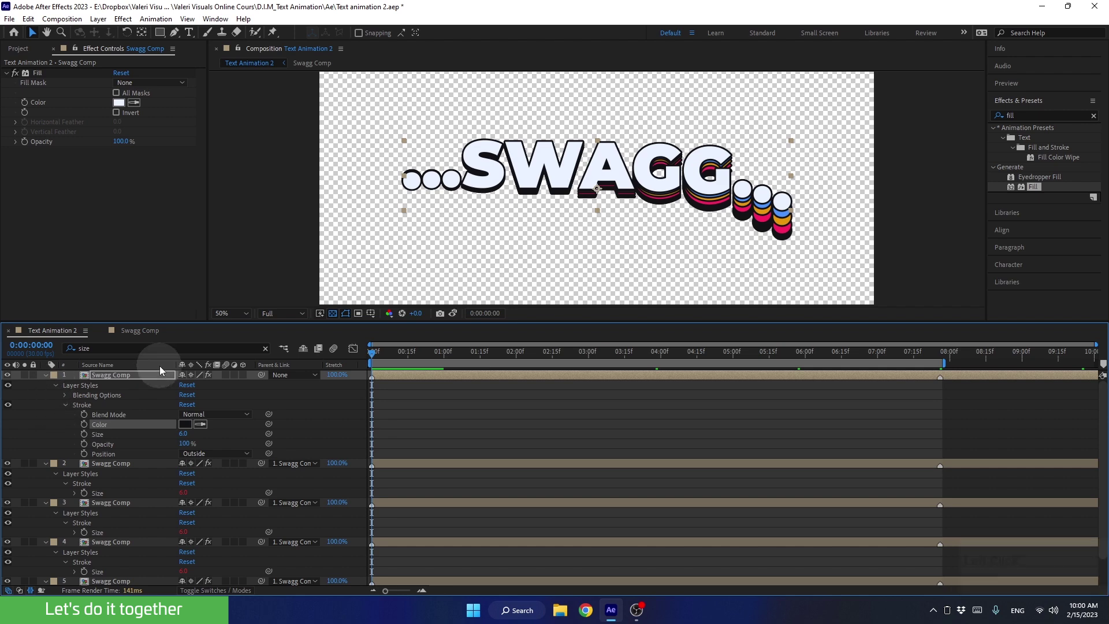
- Filter the timeline to 'color' properties and select layer 1's Stroke Color
left_click(270, 354)
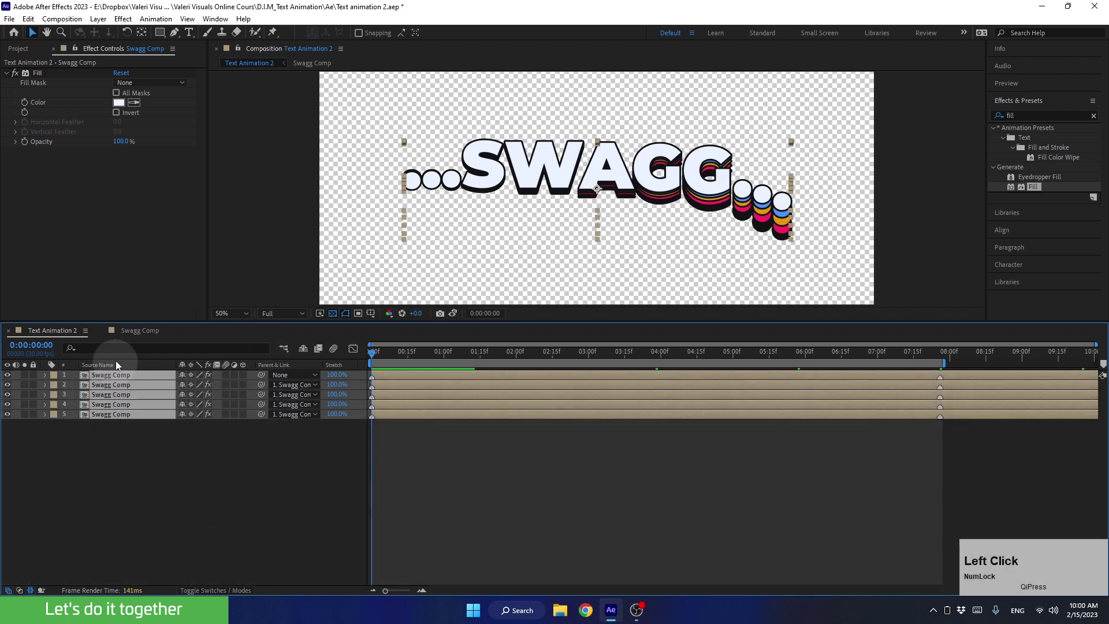
type("color")
key("Return")
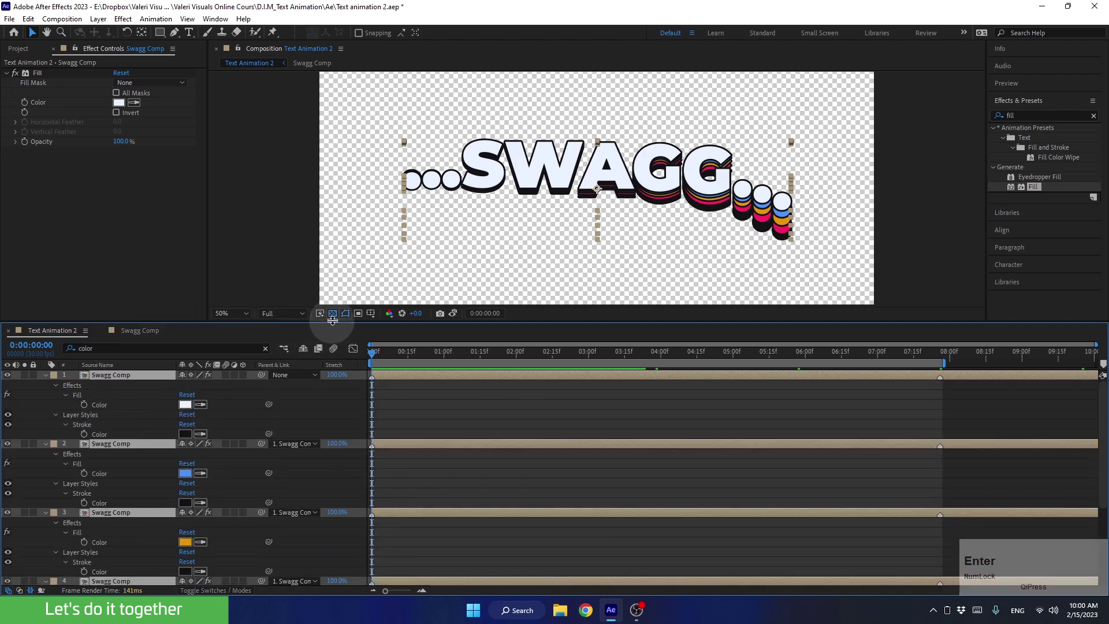
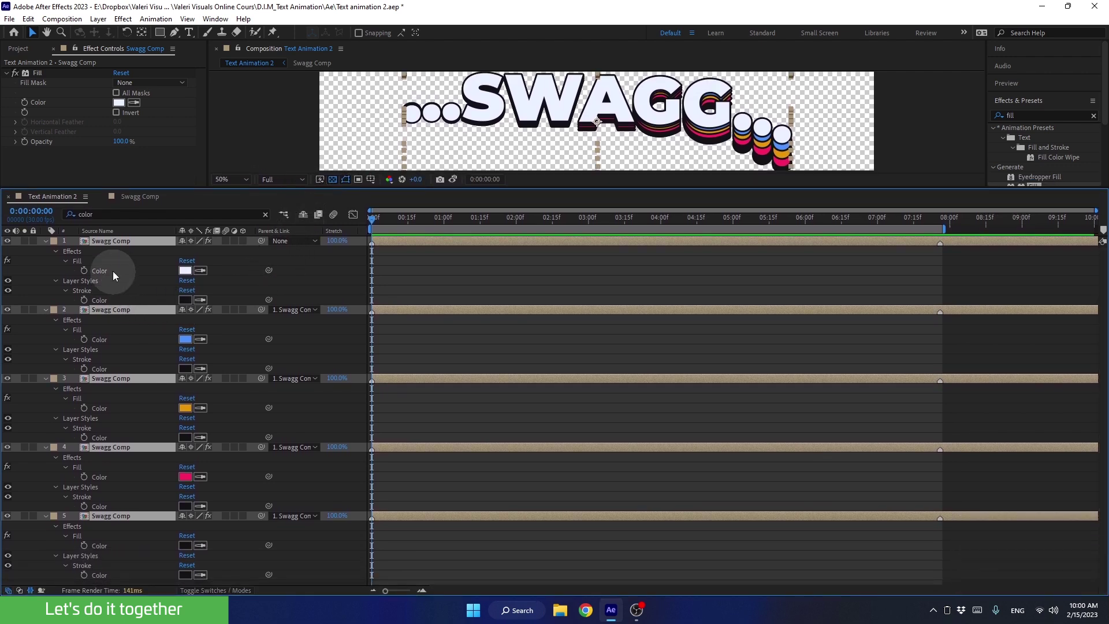
left_click(145, 276)
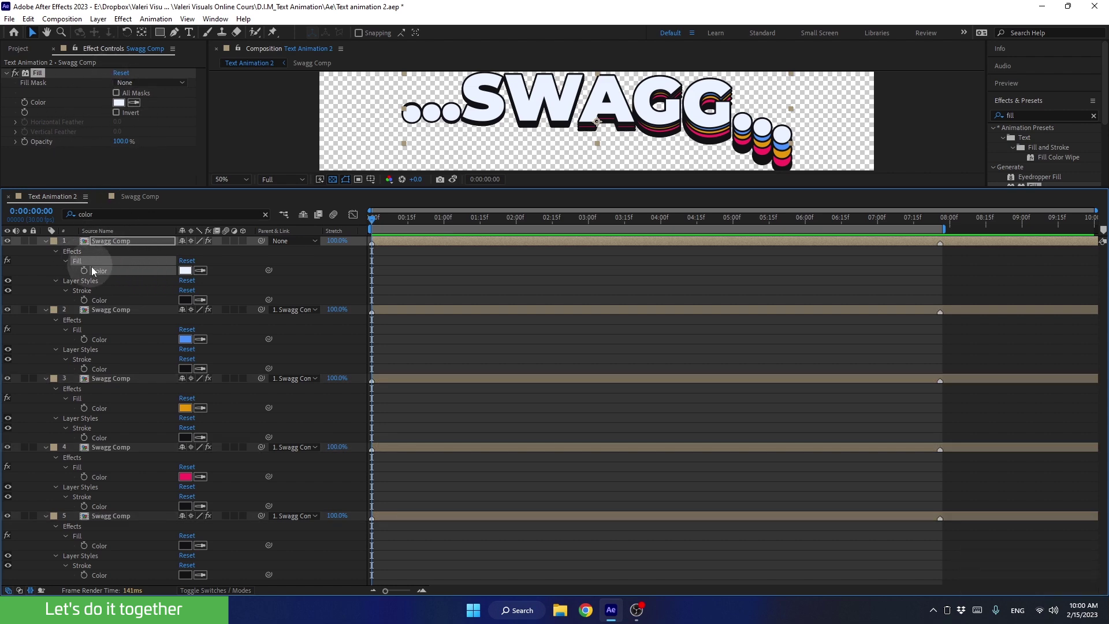
left_click(116, 305)
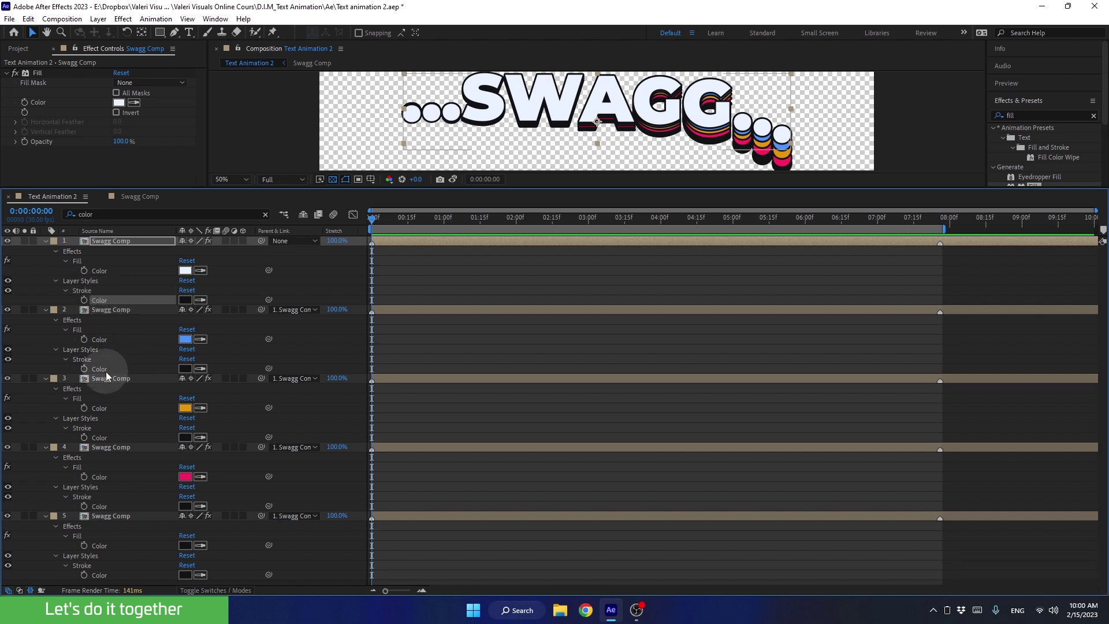
- Pick-whip layers 2 and 3's Stroke Color to layer 1's Stroke Color
left_click(112, 375)
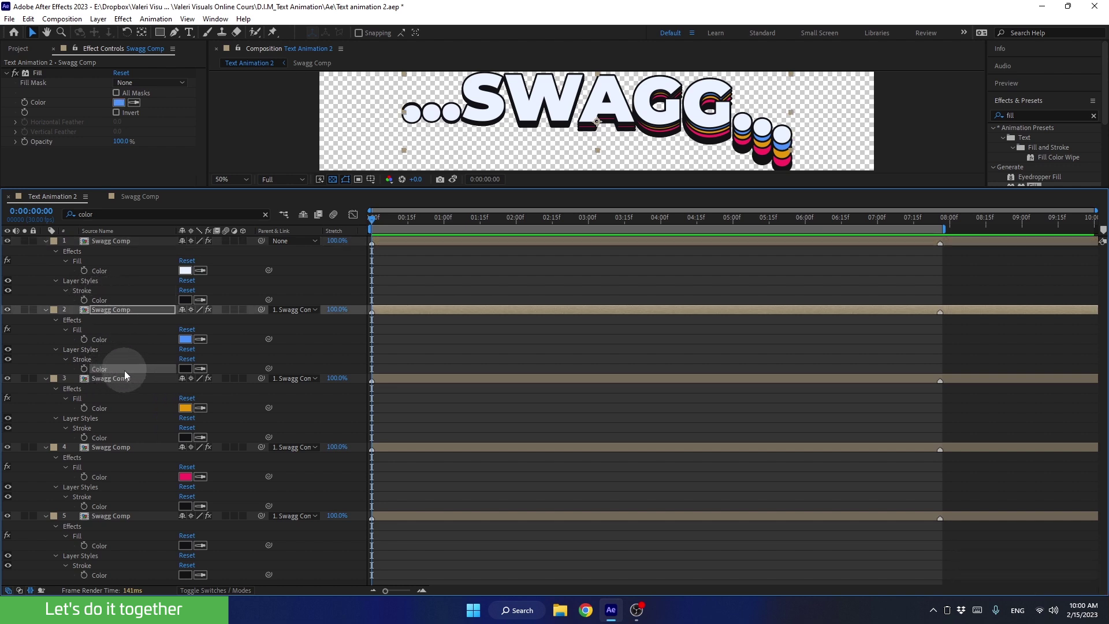
left_click(271, 373)
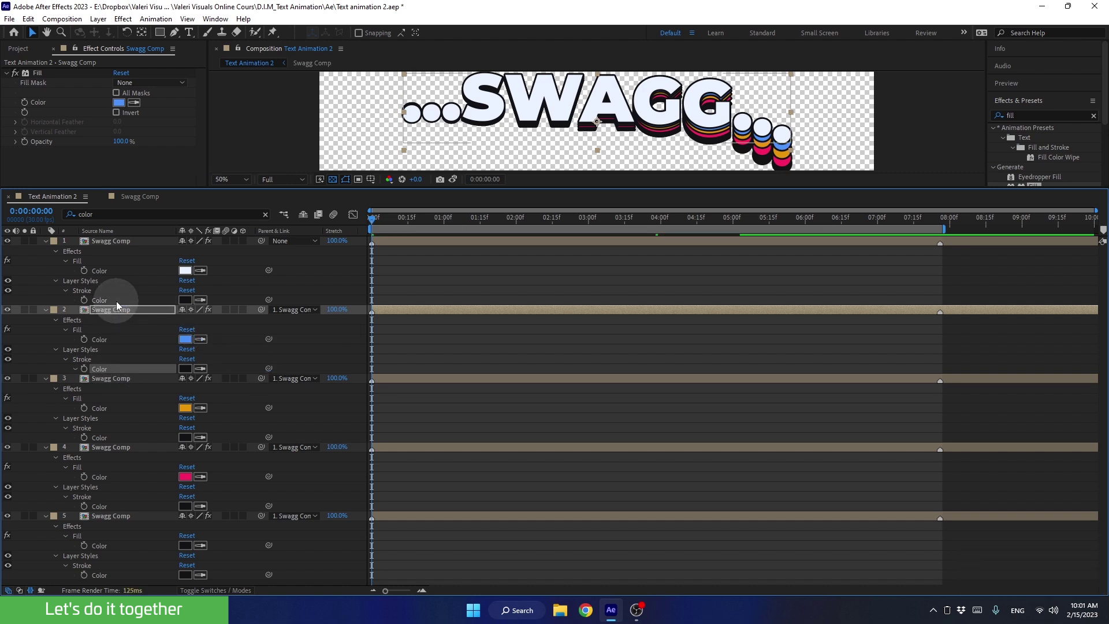
left_click(110, 446)
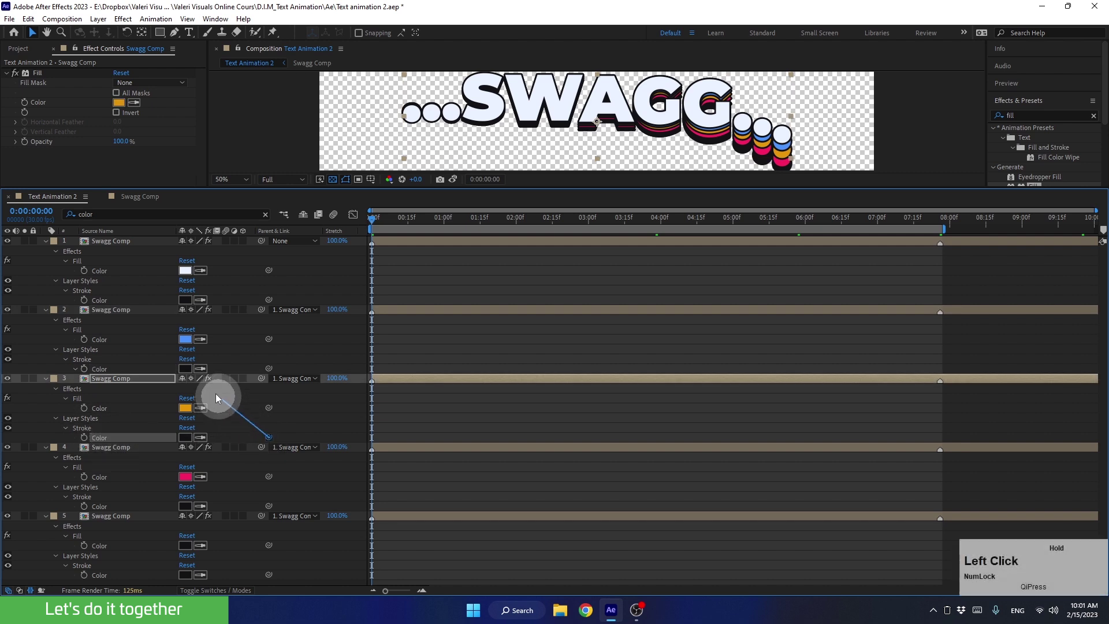
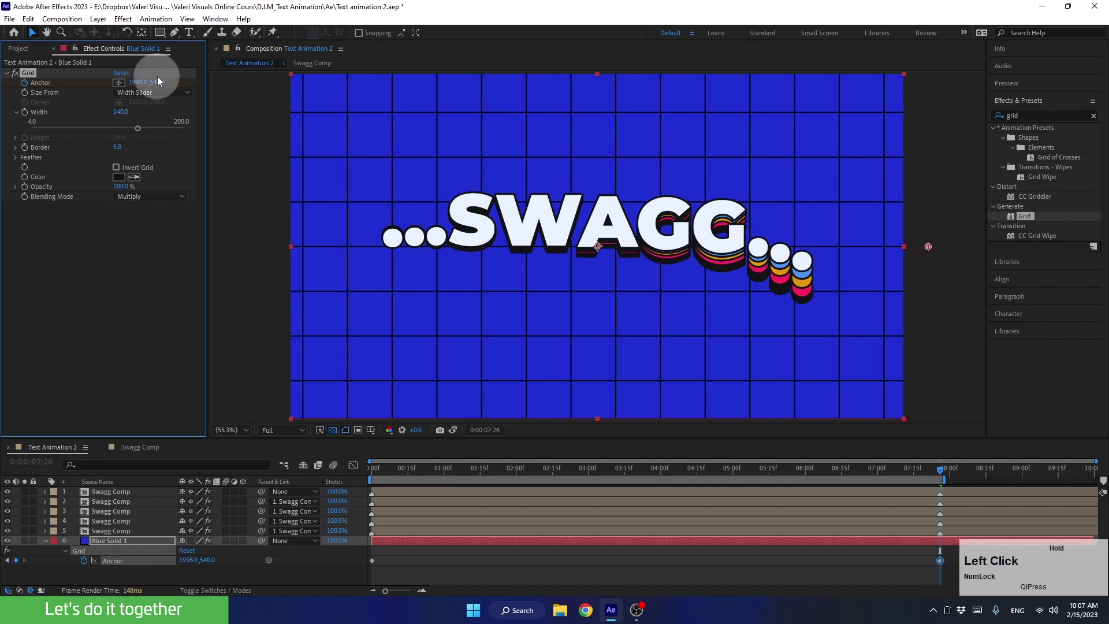
- Set Grid Anchor X end value to 2005 and preview the sliding grid animation
left_click(457, 433)
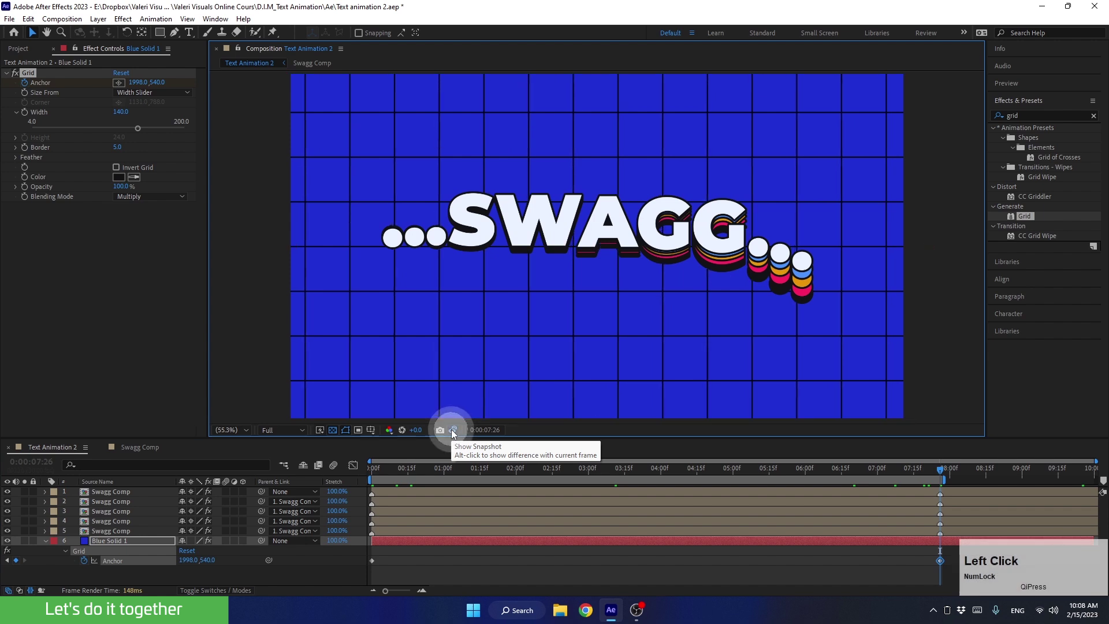
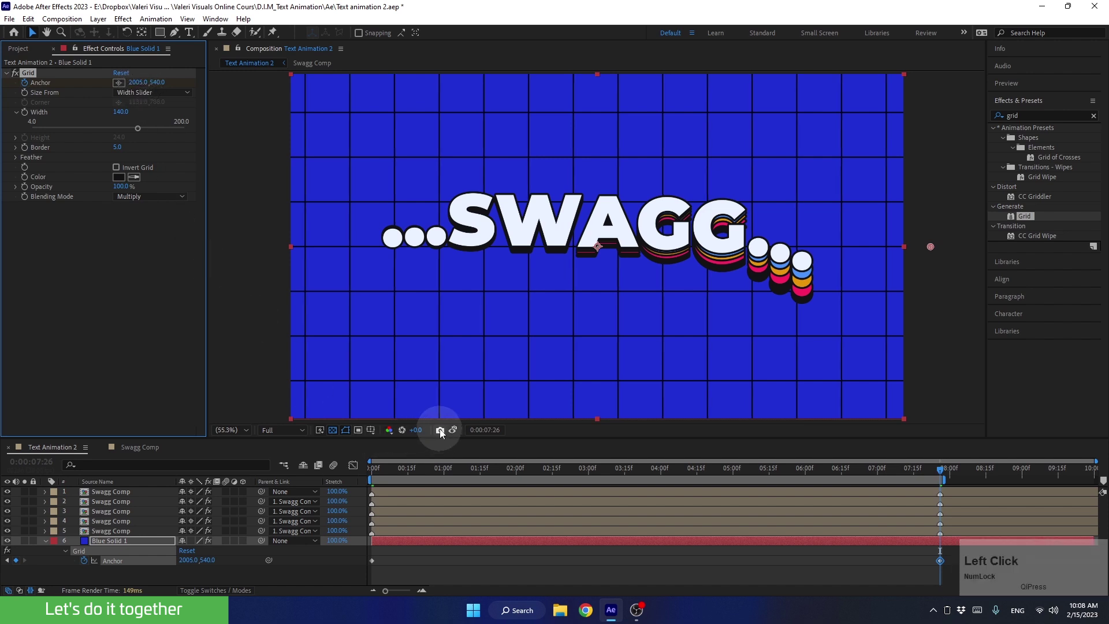
left_click(458, 431)
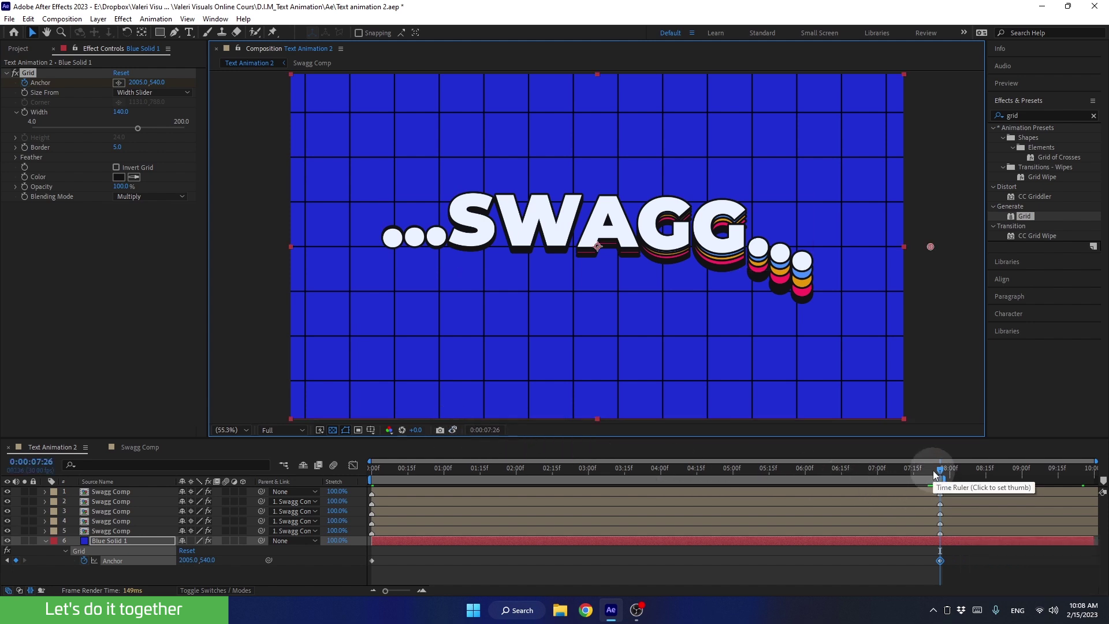
left_click(928, 477)
key("space")
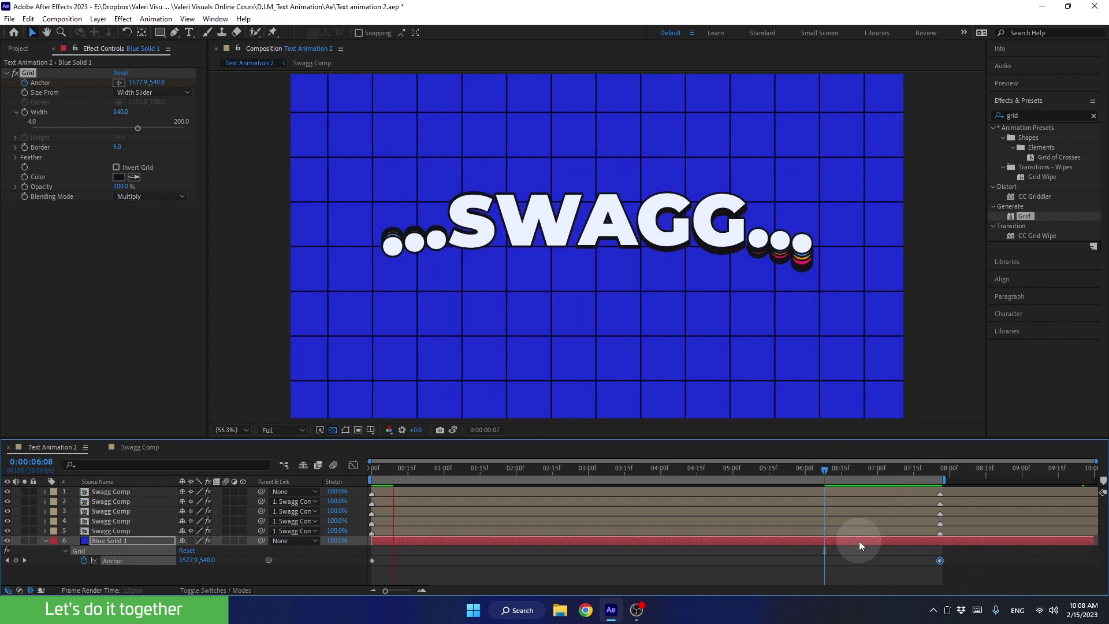
key("space")
- Queue Text Animation 2 in the Render Queue and choose its Output To location
left_click(52, 544)
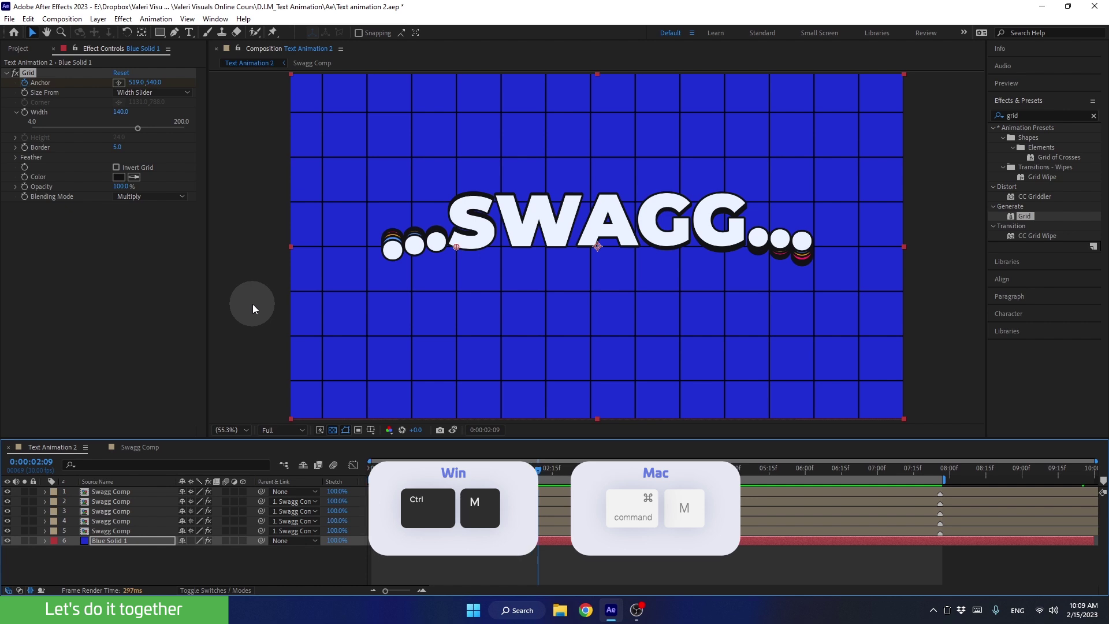
key("ctrl+m")
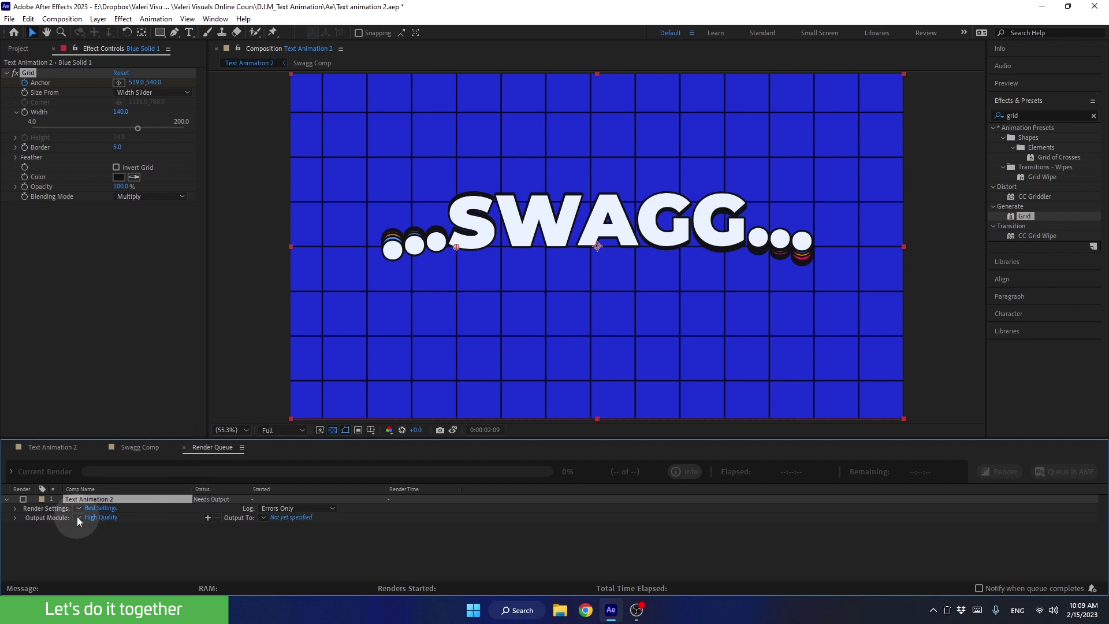
left_click(83, 523)
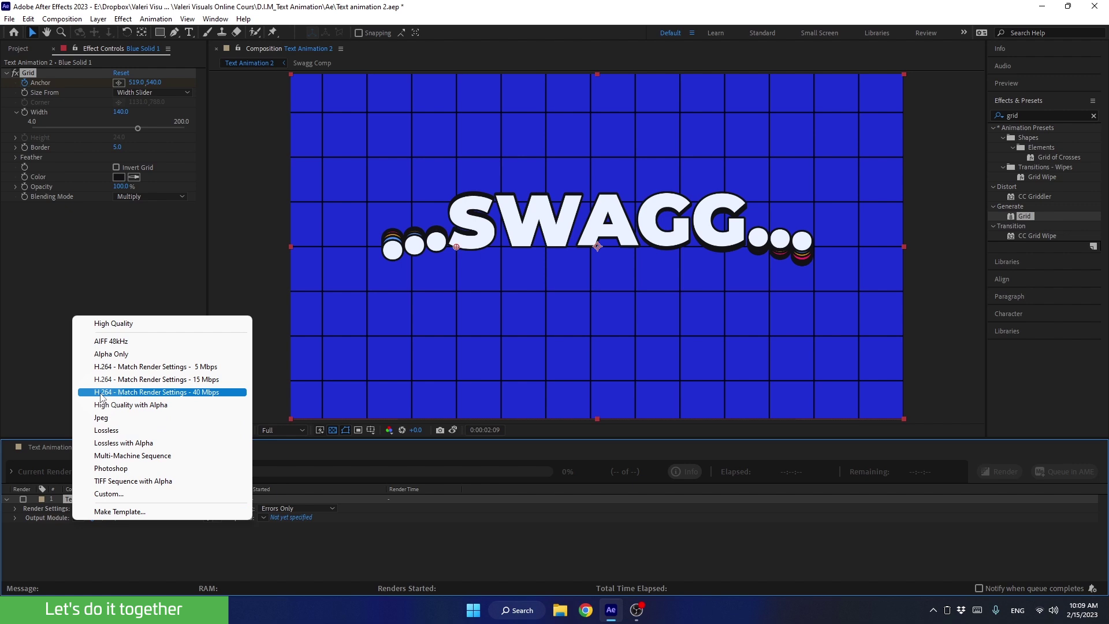
left_click(104, 399)
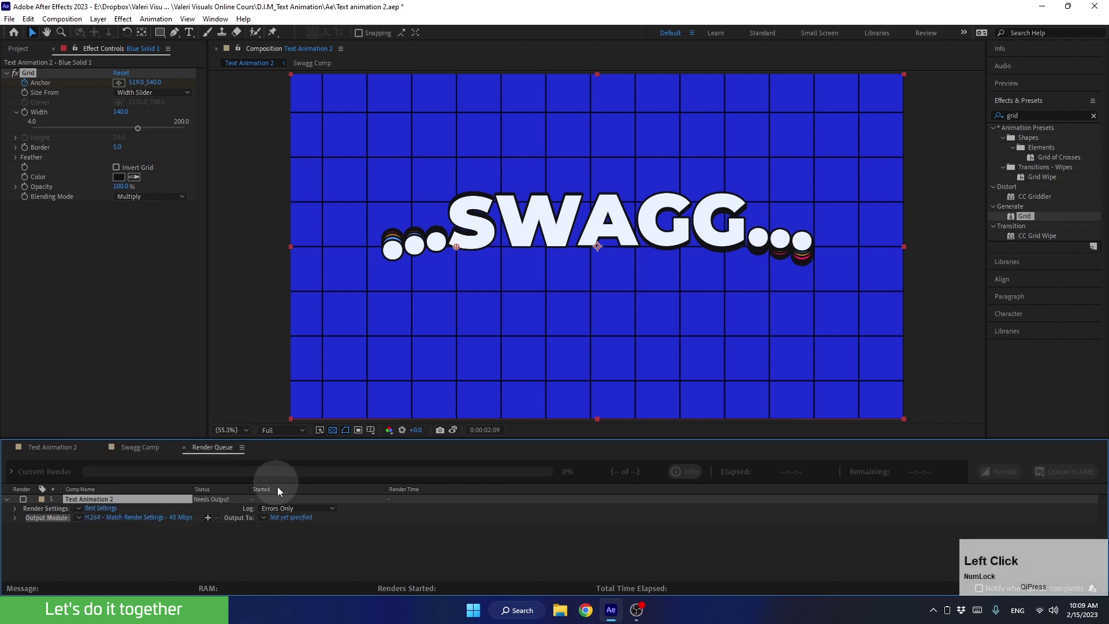
- Save the output as Text Animation 2.mp4 in the project's Renders folder on E drive
left_click(290, 525)
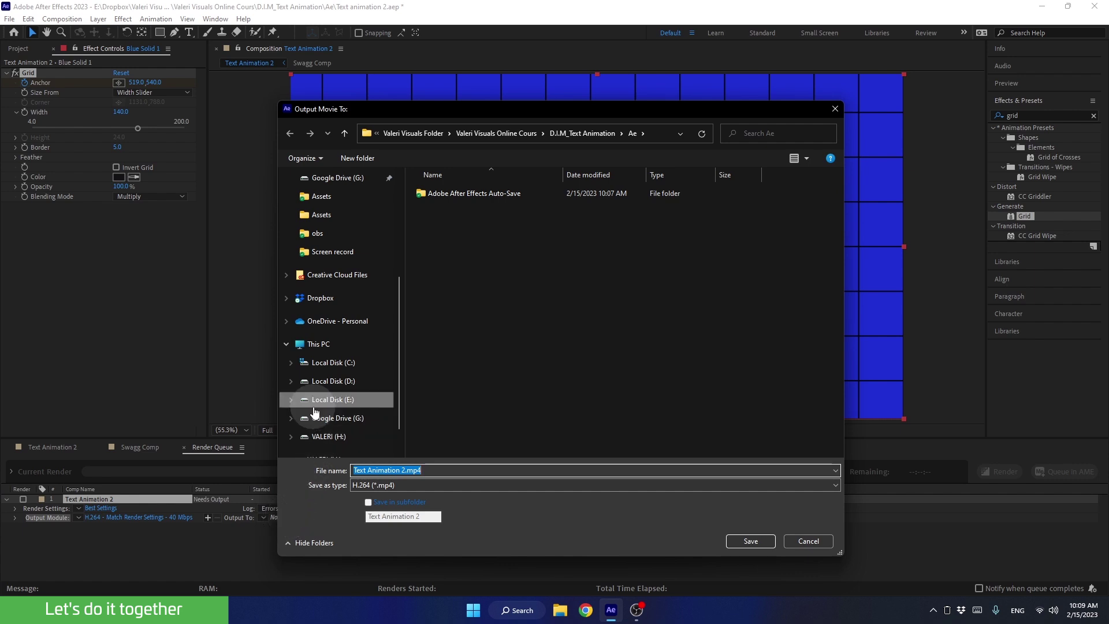
left_click(594, 140)
left_click(453, 240)
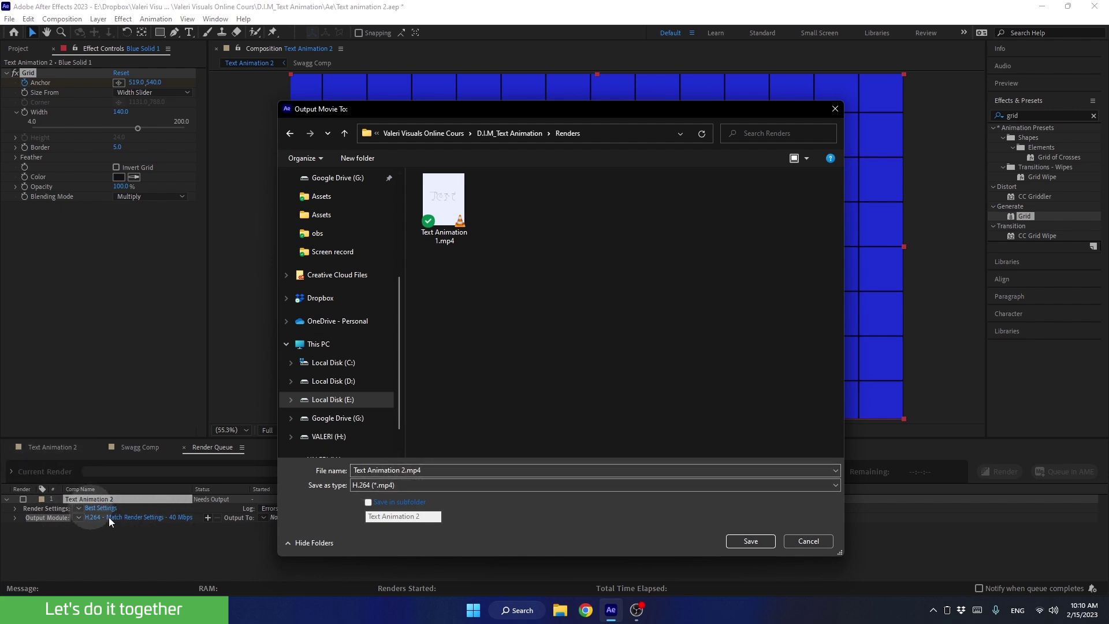
left_click(753, 542)
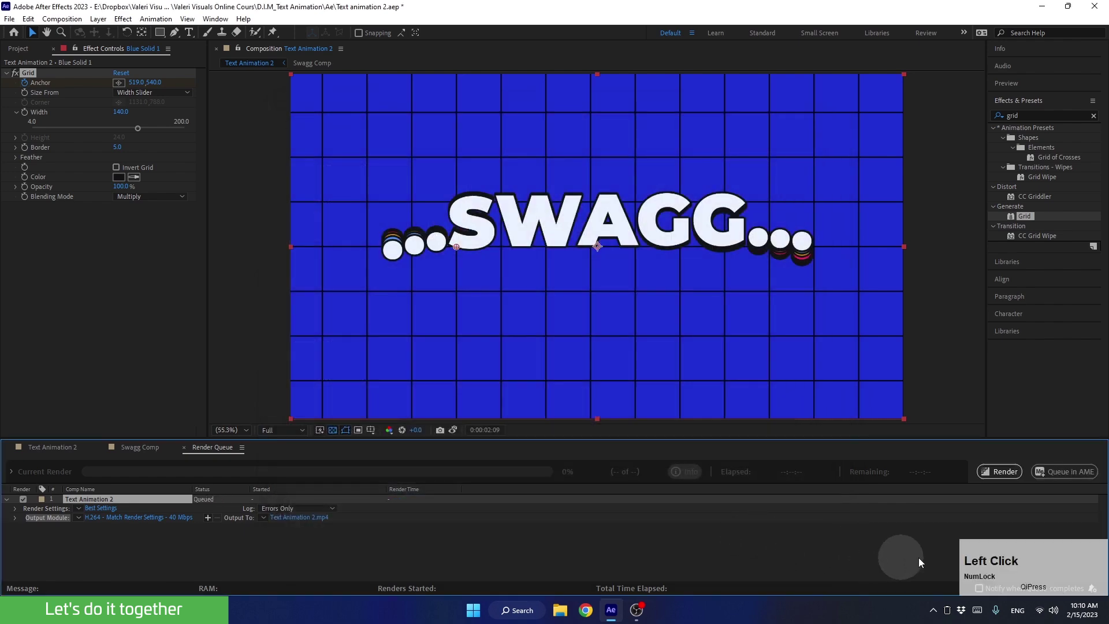
- Render Text Animation 2 to MP4 until the queue marks it Done
left_click(998, 476)
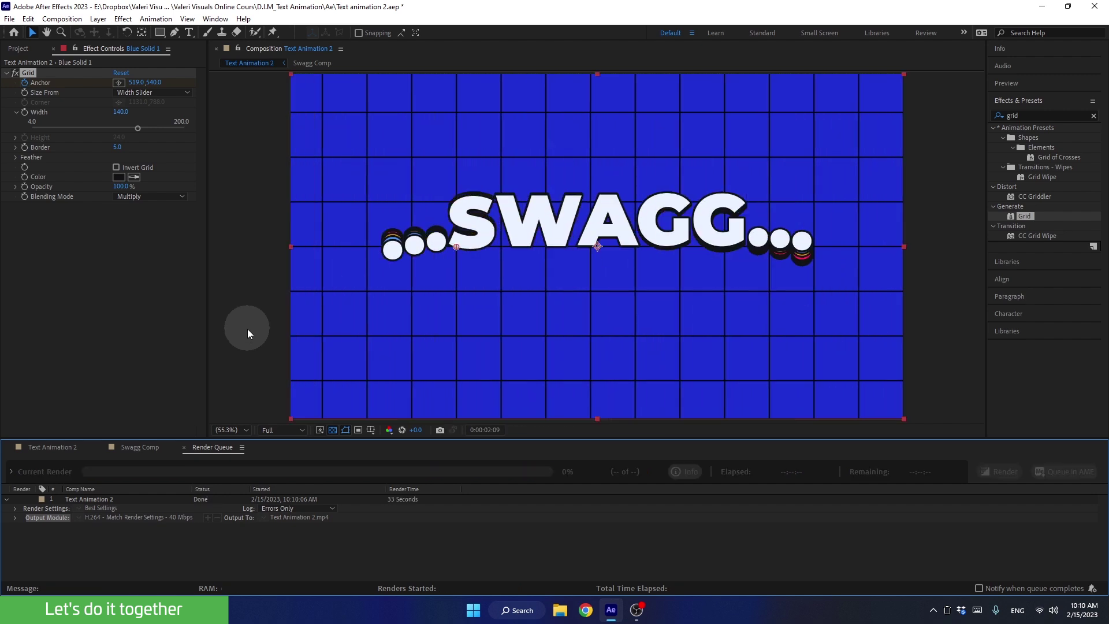
left_click(17, 521)
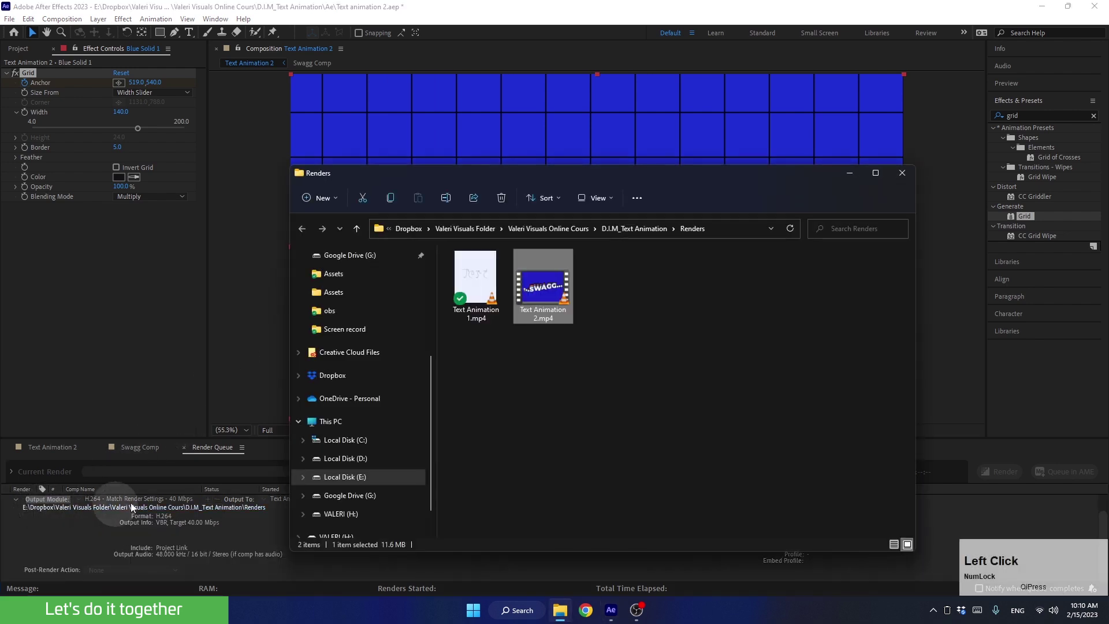
left_click(537, 292)
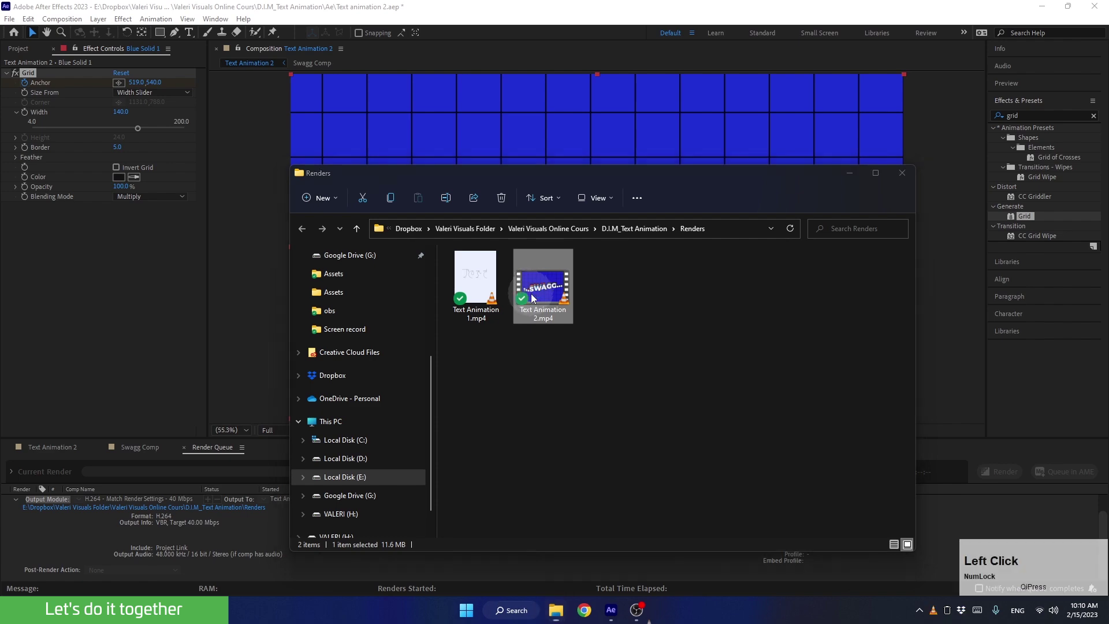
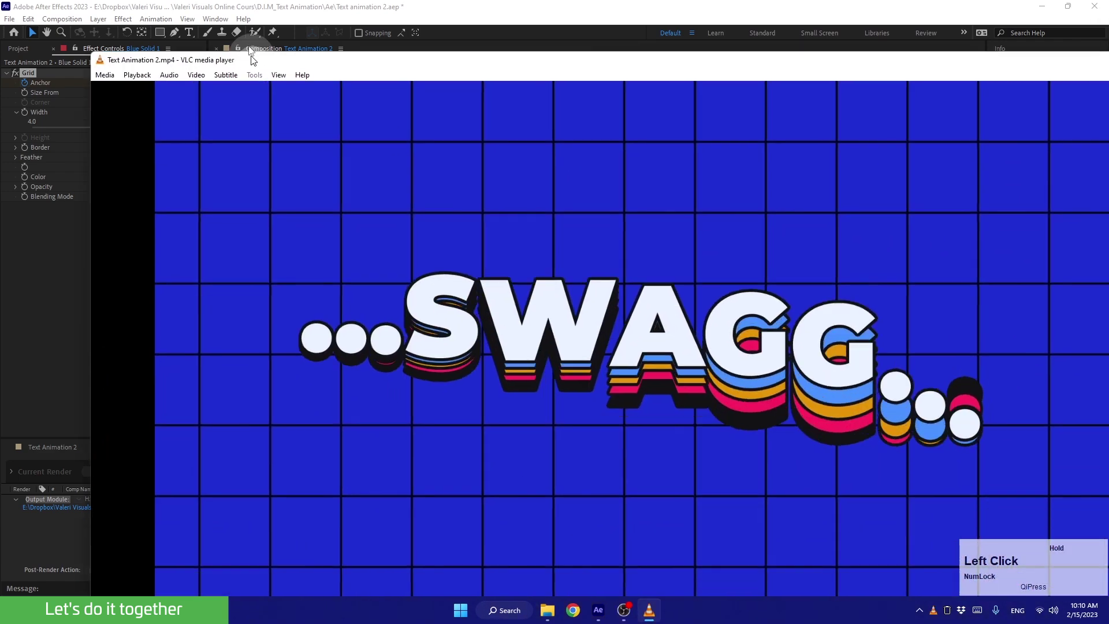
left_click(259, 255)
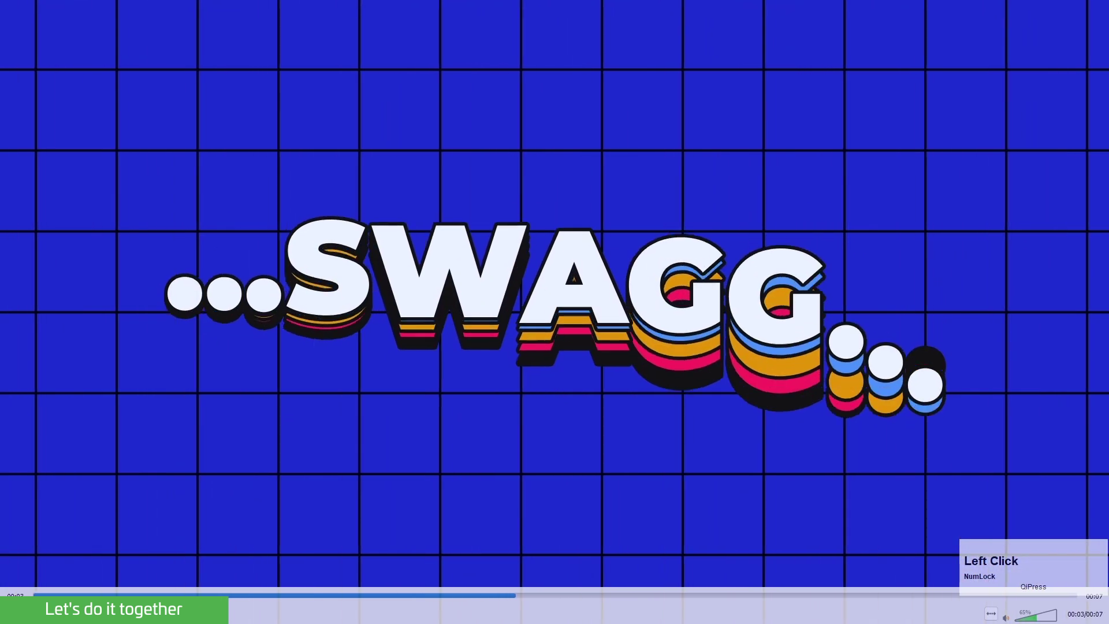
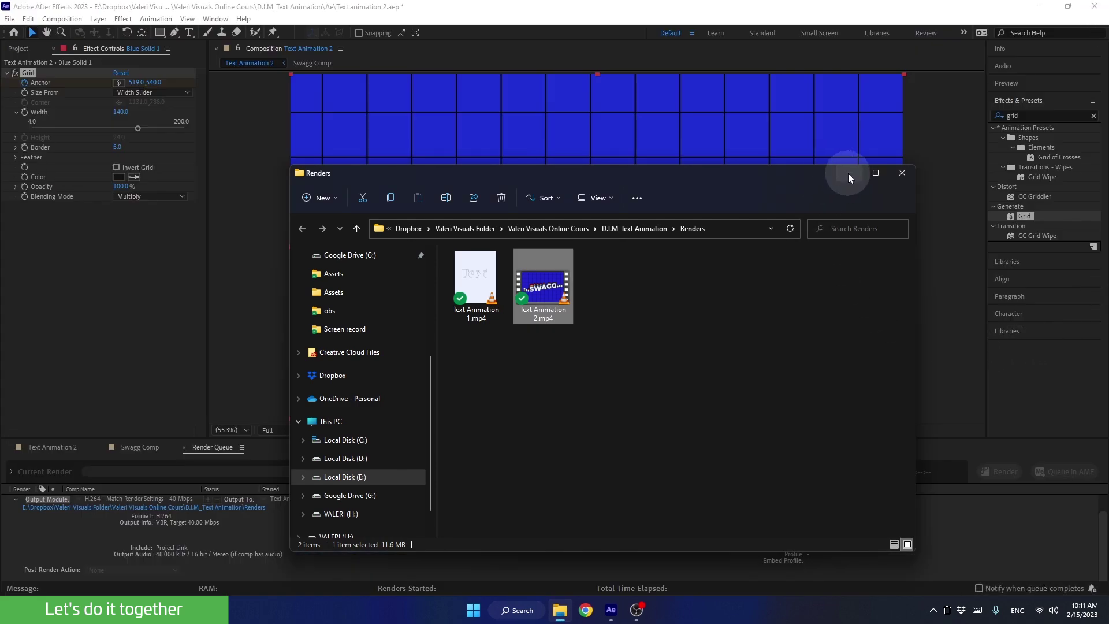
left_click(852, 180)
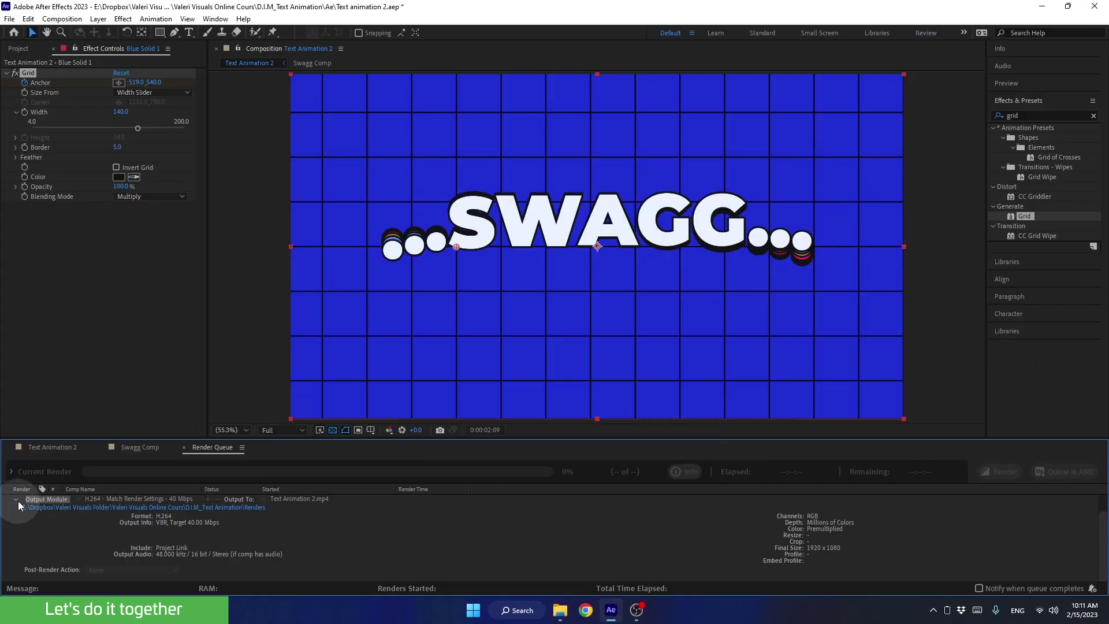
- Close the Render Queue and return to the Project panel's item list
left_click(22, 503)
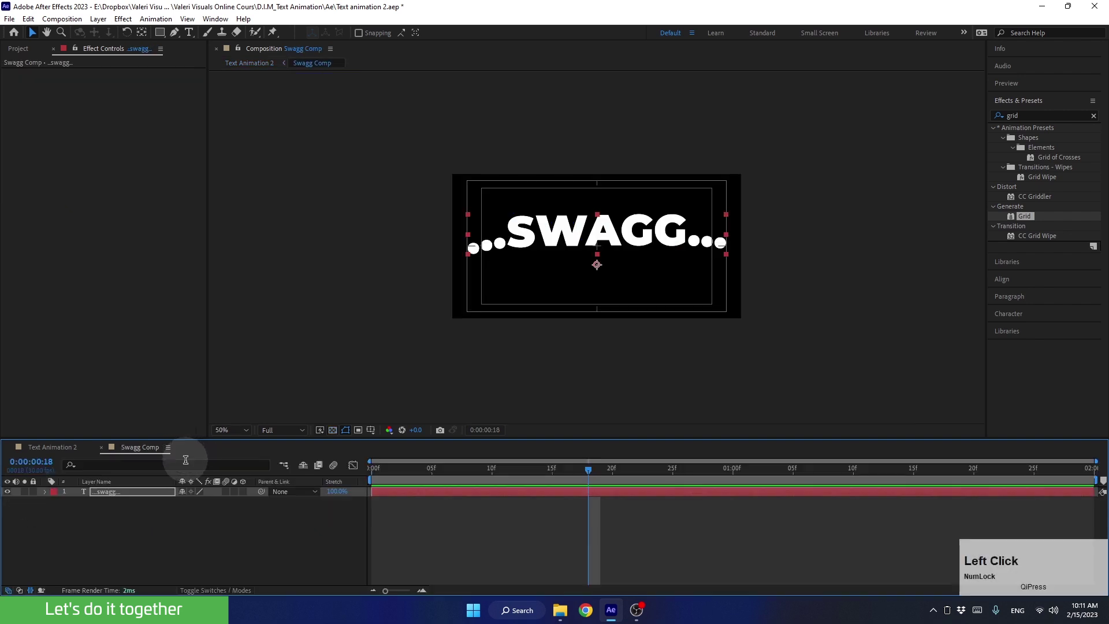
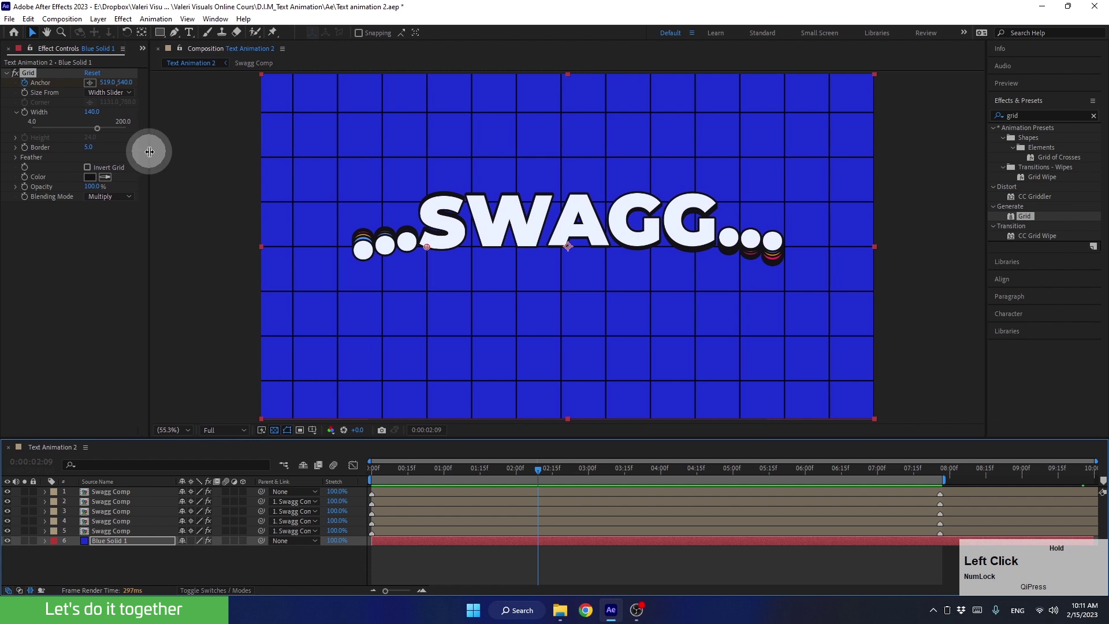
left_click(149, 55)
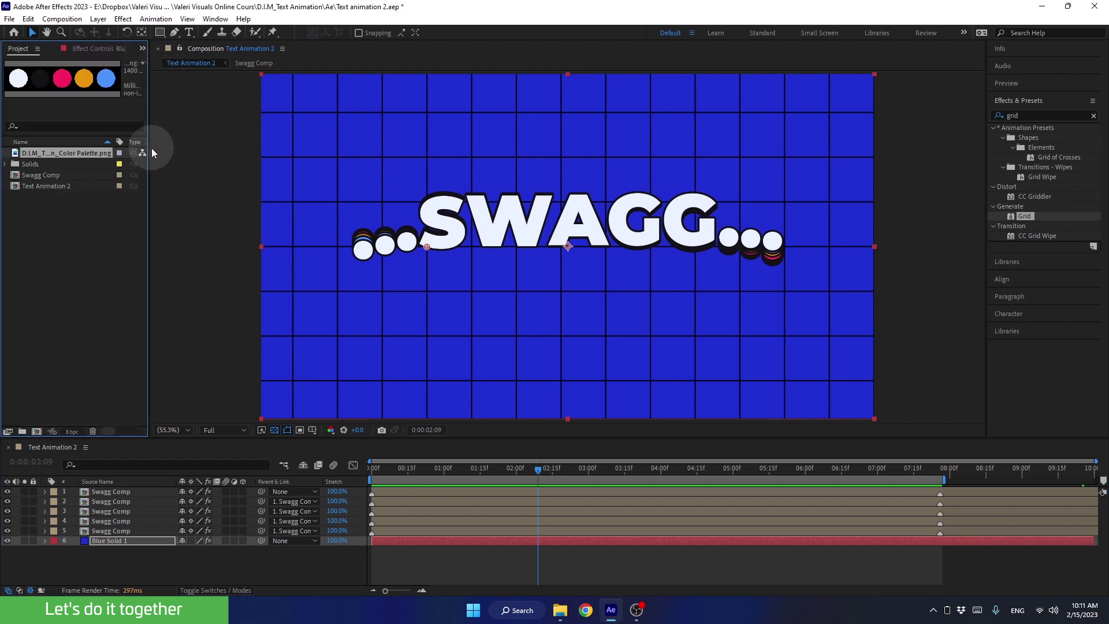
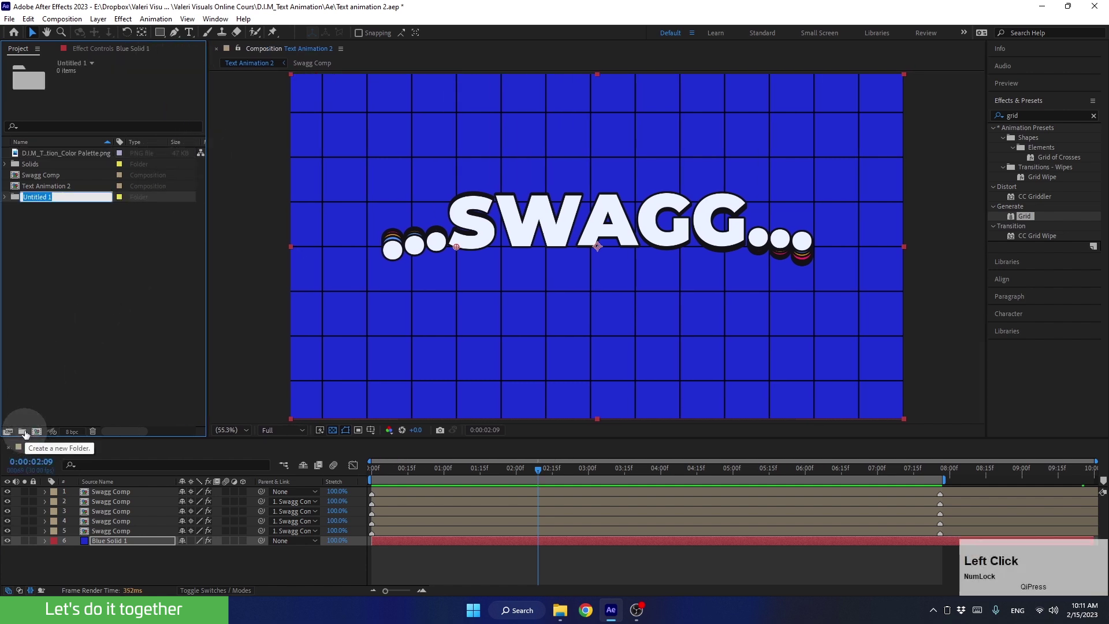
- Create two project folders named Assets and Precomps
key("shift+s")
type("ssets")
key("Return")
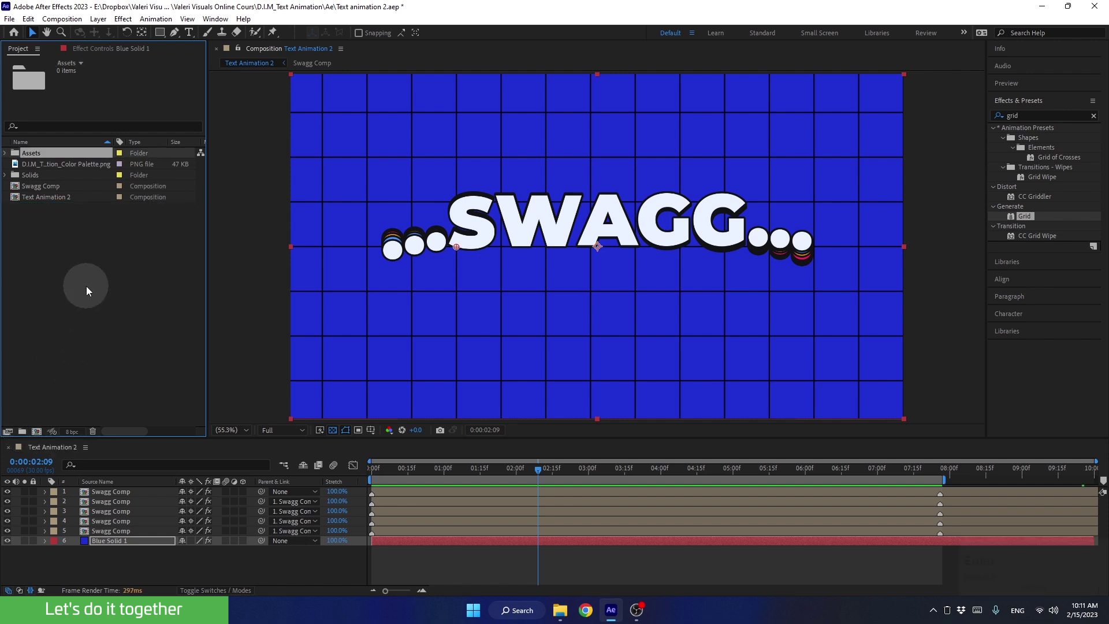
left_click(90, 293)
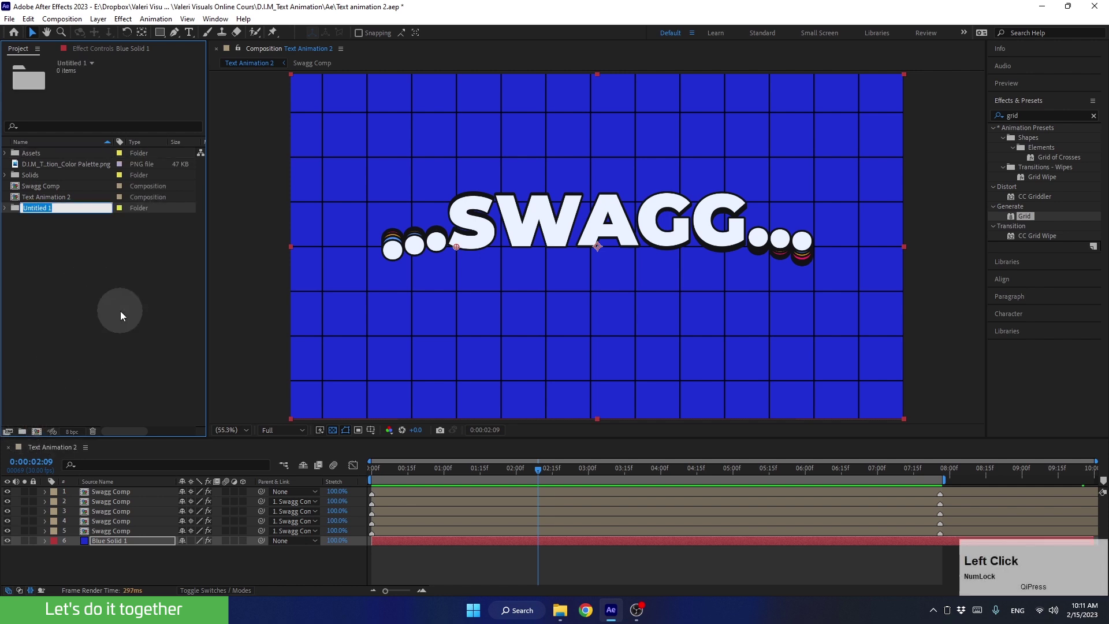
type("pecomps")
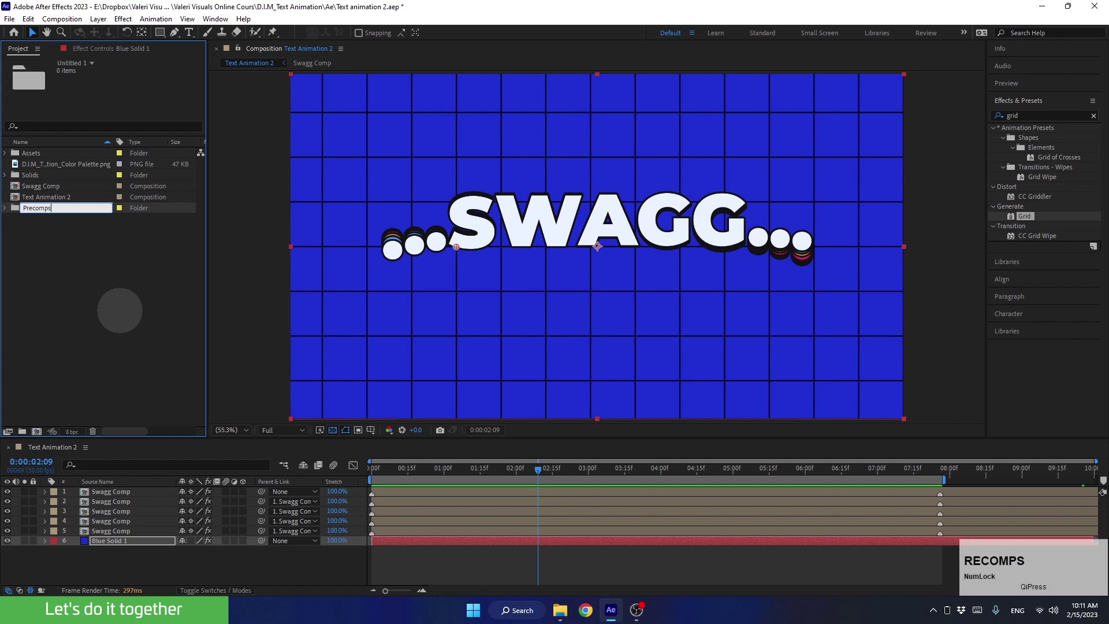
key("Return")
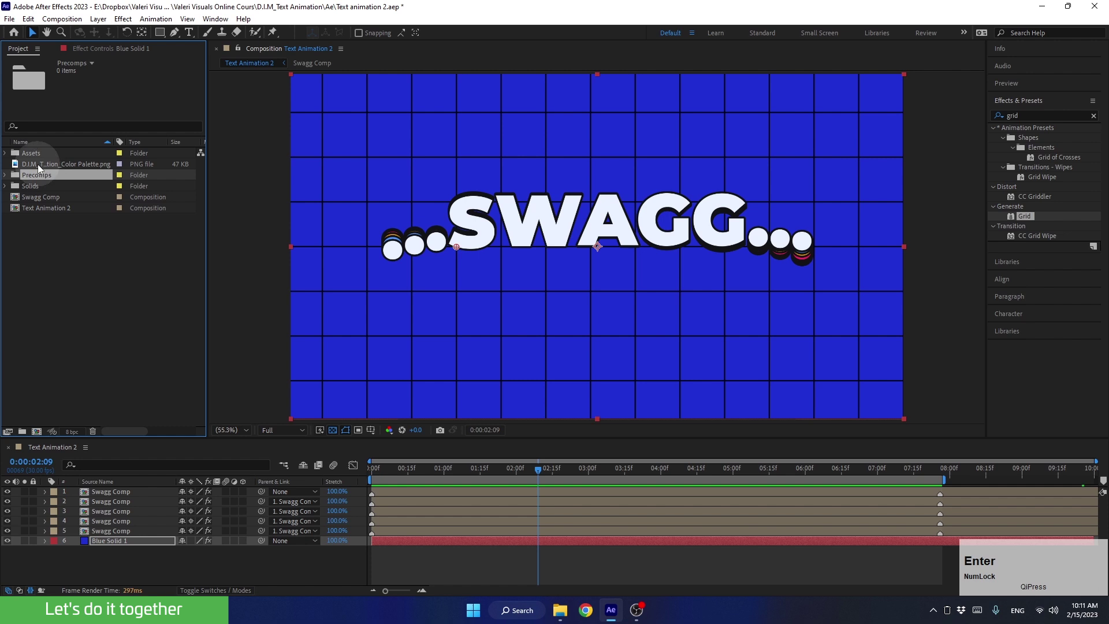
- File the palette image and Solids into Assets and Swagg Comp into Precomps
left_click(42, 169)
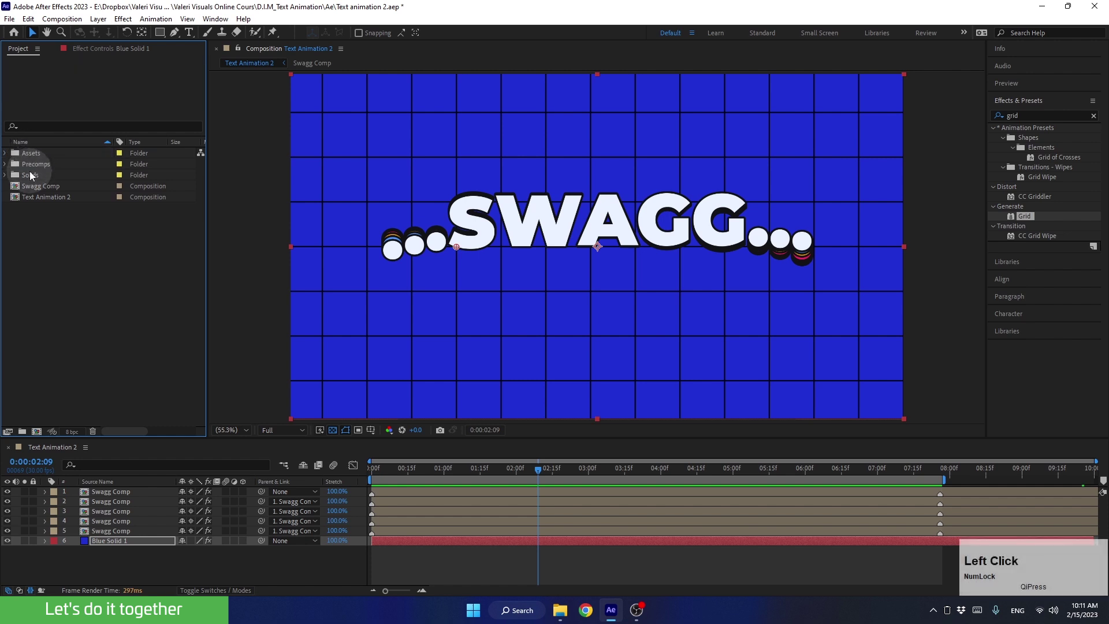
left_click(34, 180)
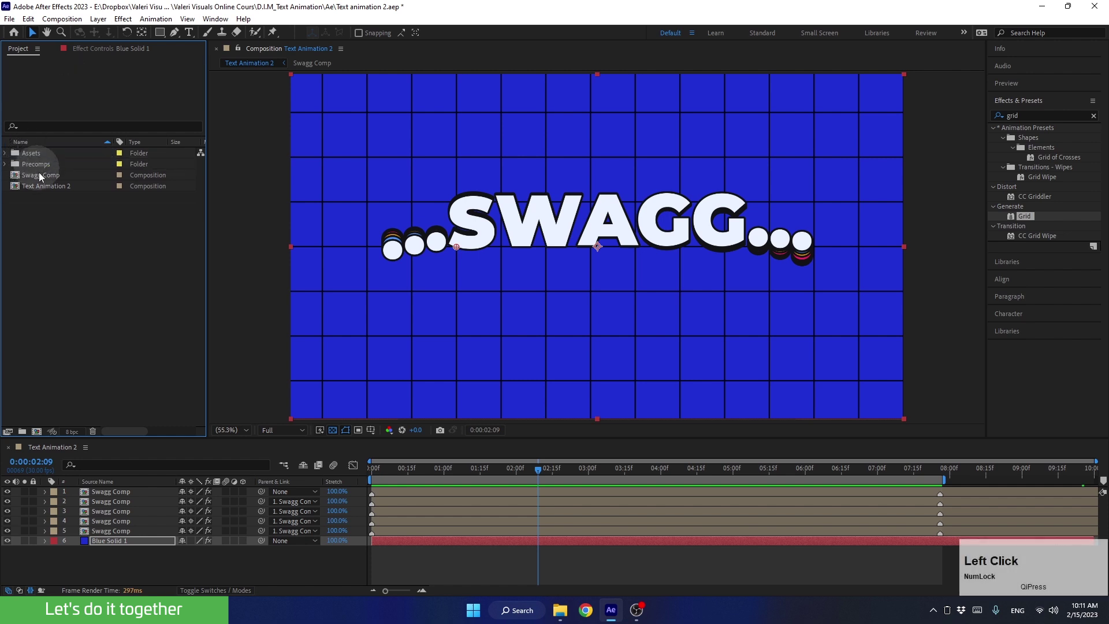
left_click(41, 179)
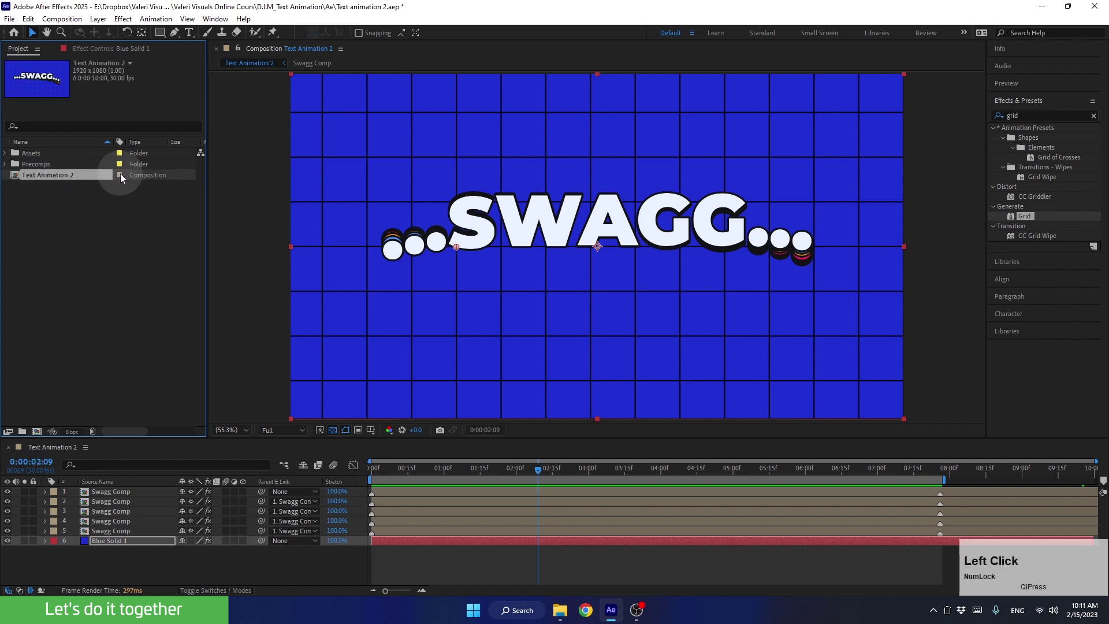
- Clear the effects search, deselect layers and save the project with Ctrl+S
left_click(159, 306)
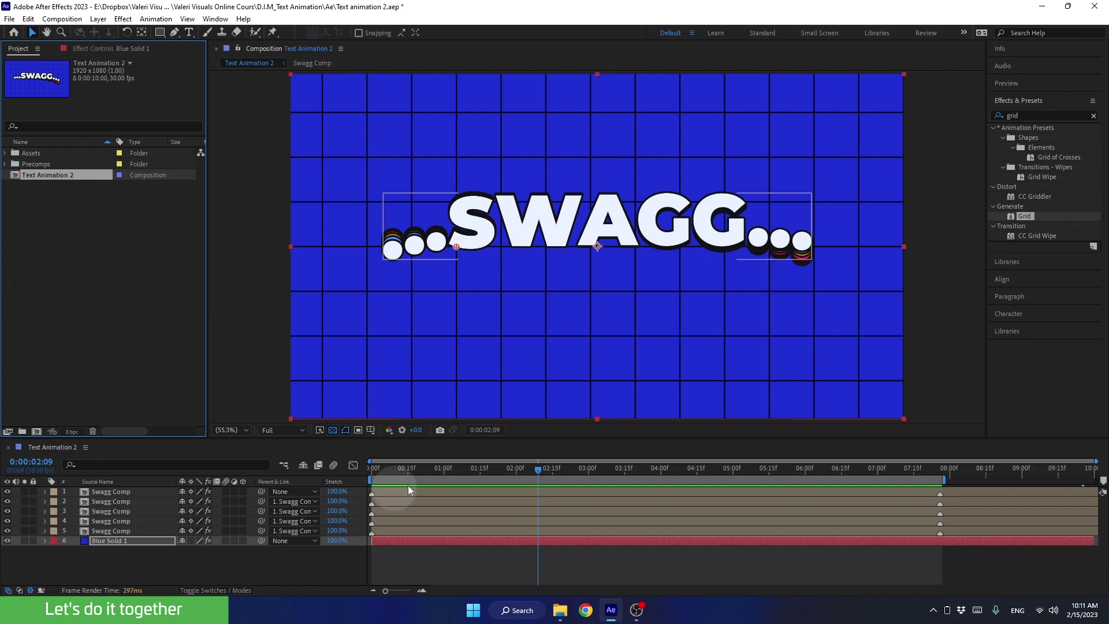
left_click(500, 471)
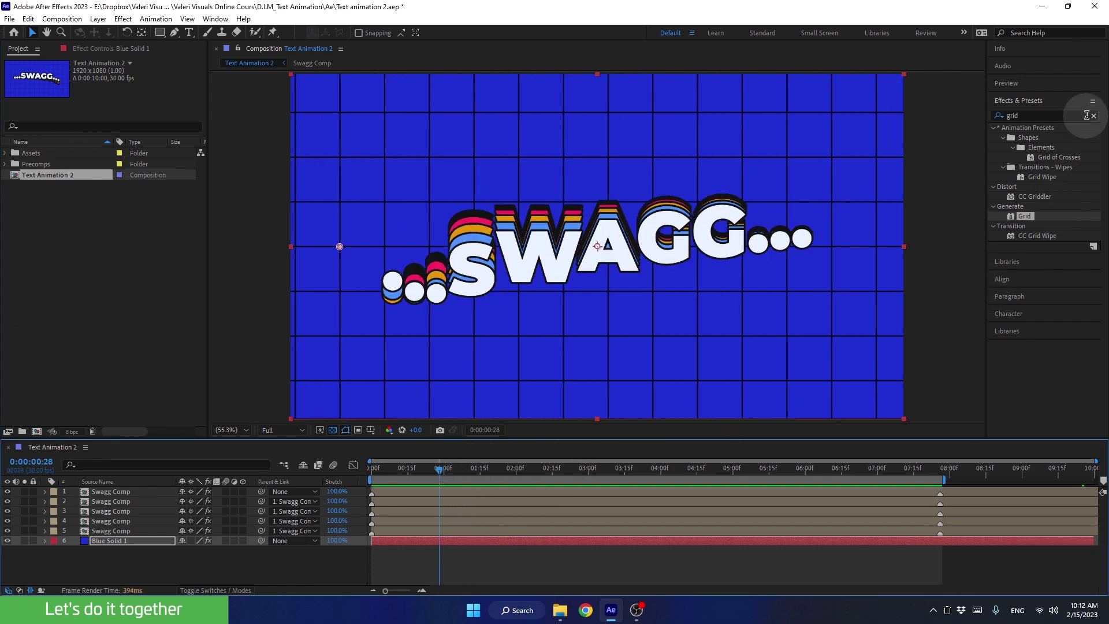
left_click(1098, 123)
left_click(1047, 106)
left_click(249, 286)
key("ctrl+Num_Lock")
key("ctrl+s")
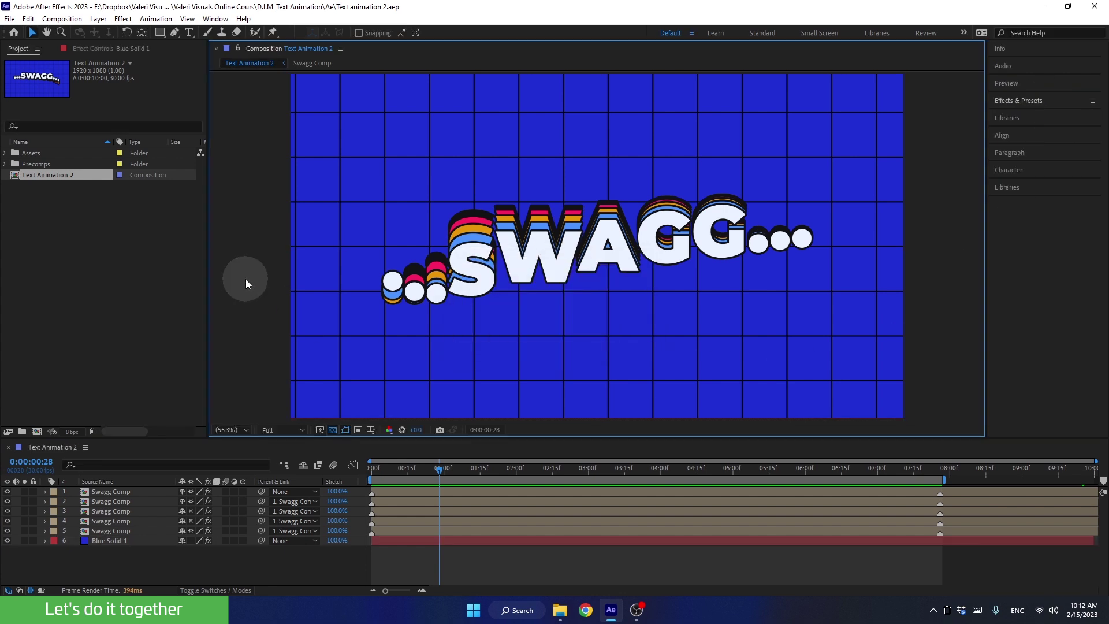